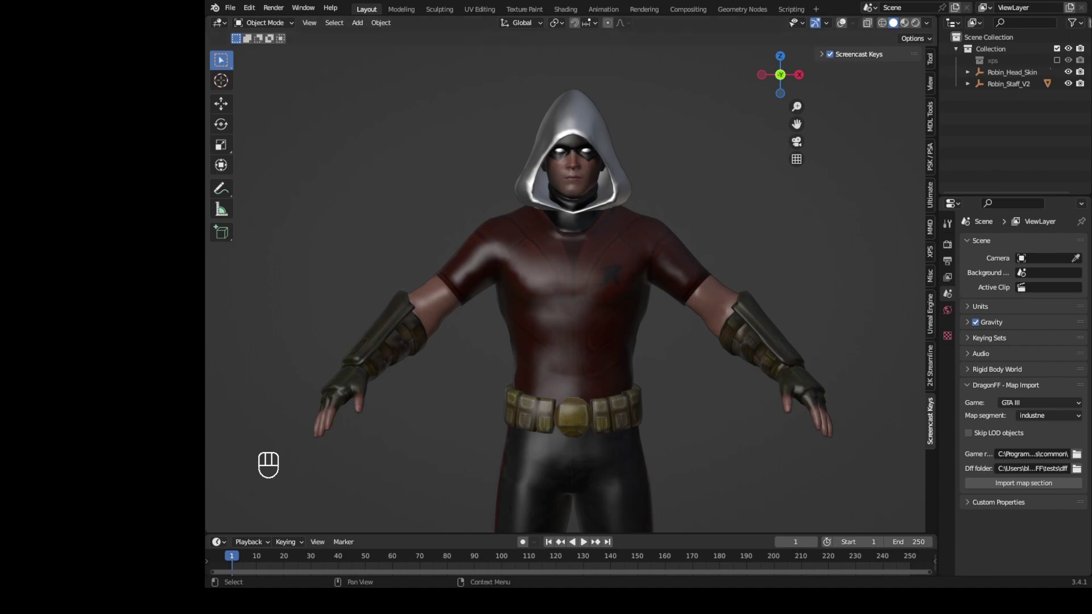
Step: Make the xps collection visible, unhide its objects and view the overlaid models from the front
click(1073, 63)
click(1073, 63)
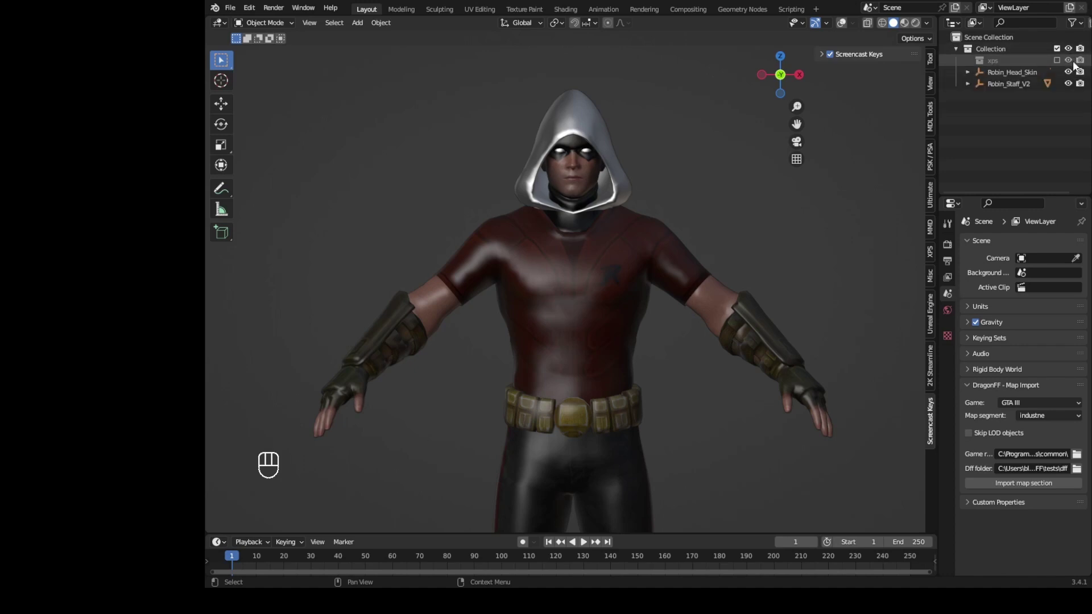
click(1076, 67)
key(alt+h)
click(802, 235)
key(alt+h)
drag(769, 276, 762, 262)
key(KP_1)
click(847, 30)
key(KP_5)
key(KP_1)
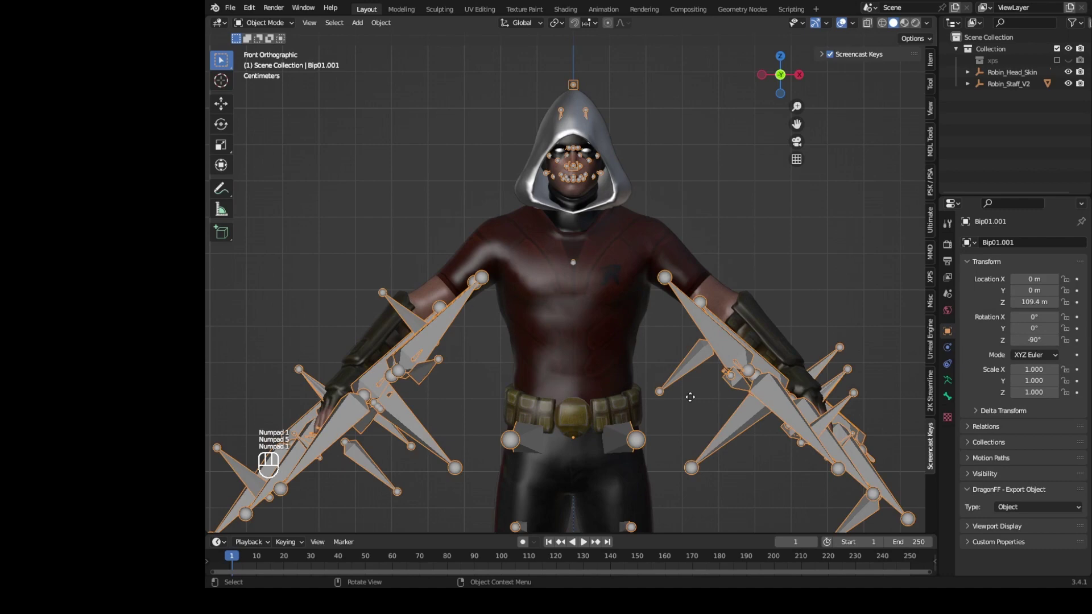
Step: Select the new model's Bip01 armature and 40_damien body, then put the xps Armature into Pose Mode
key(g)
key(h)
key(g)
key(h)
click(1070, 66)
click(1063, 66)
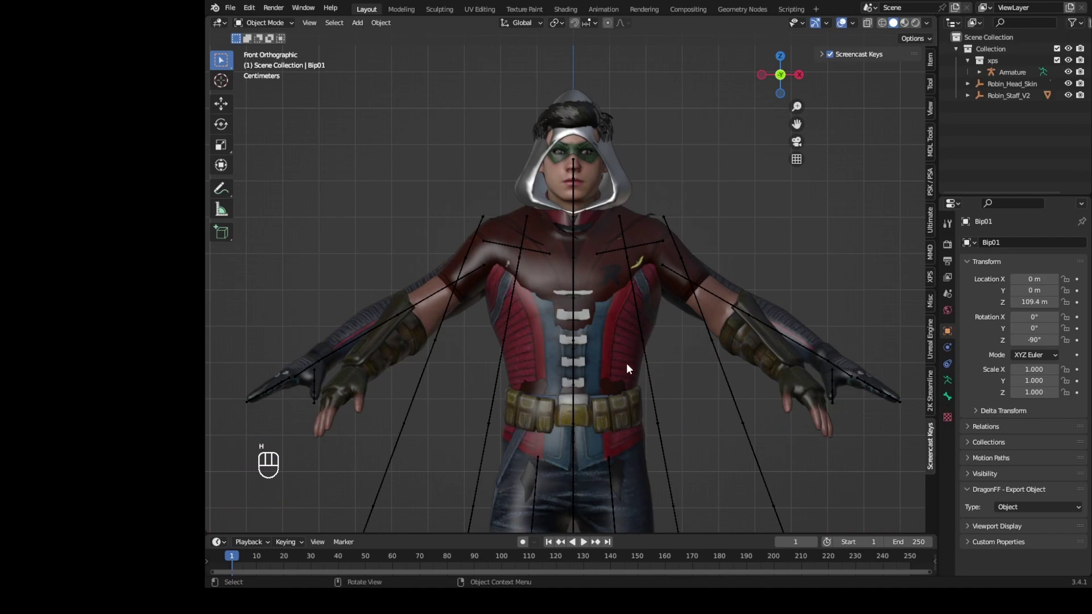
click(630, 370)
key(g)
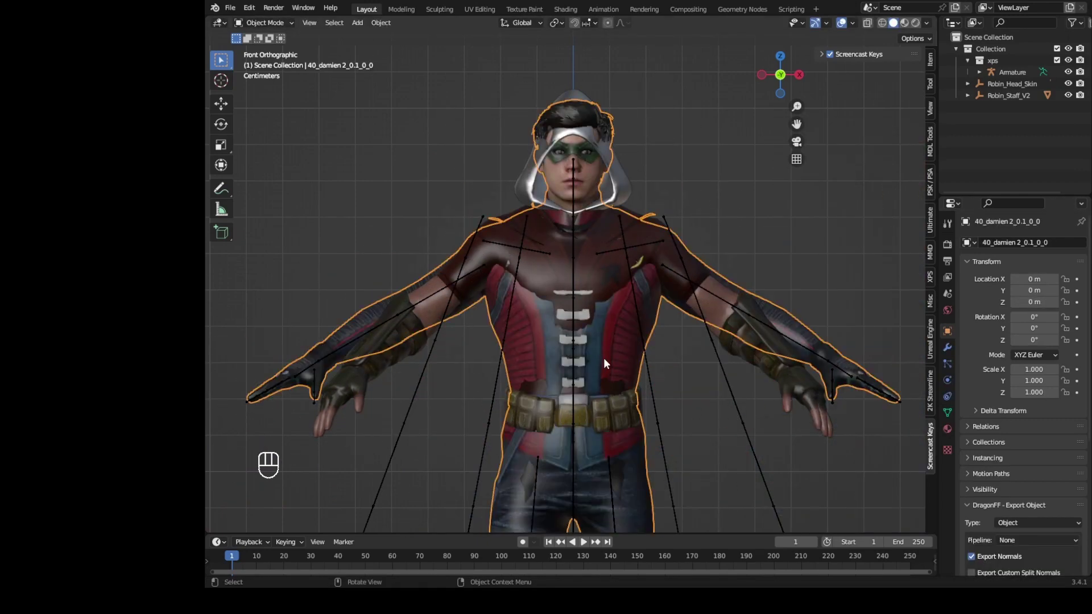
key(g)
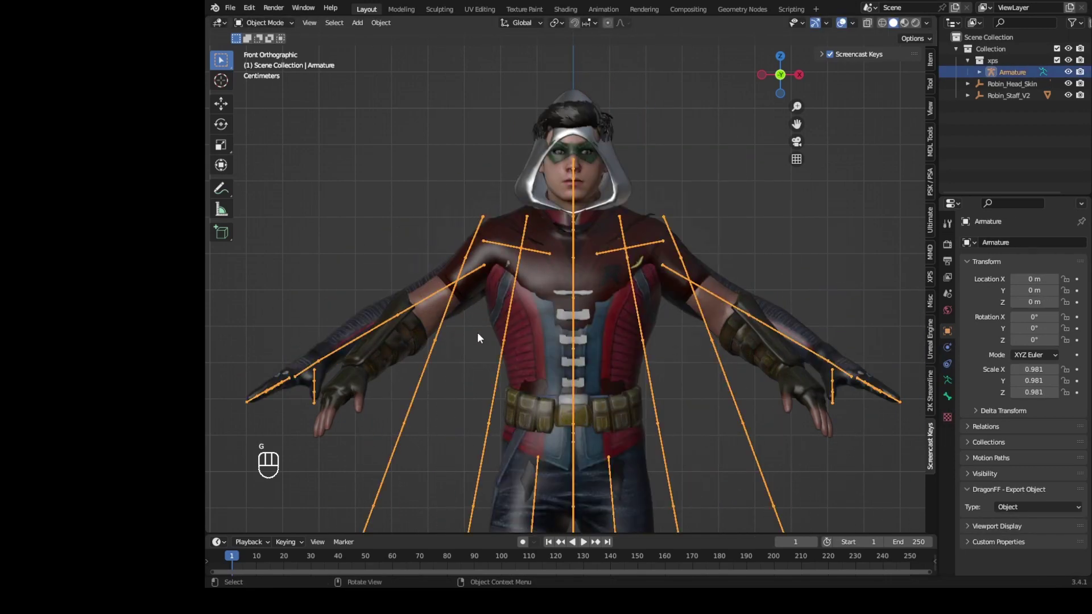
drag(260, 31, 270, 71)
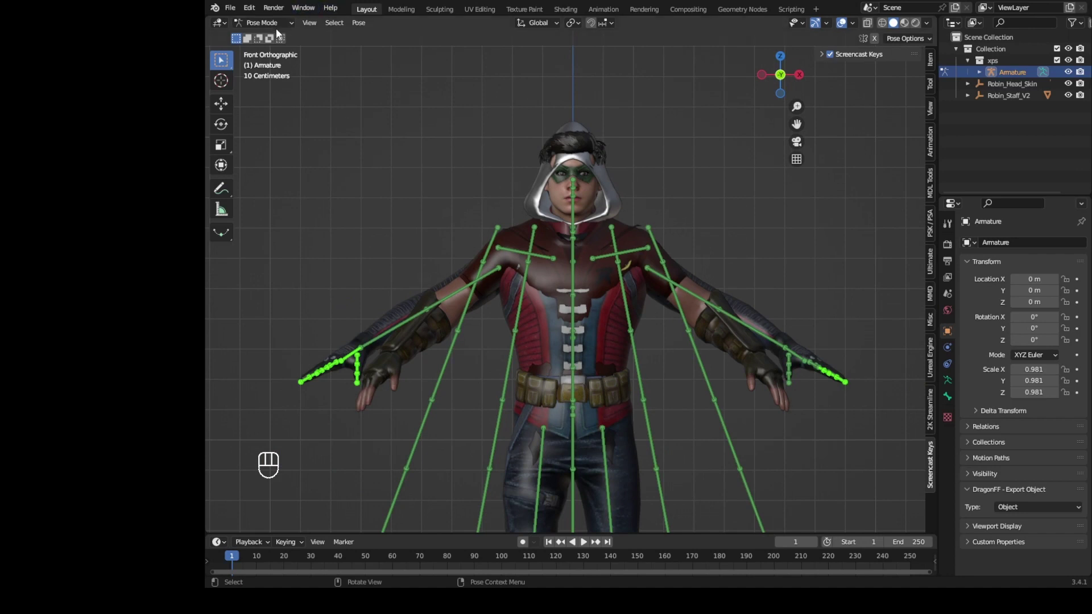
Step: Rotate the right shoulder bone to swing the xps arm onto the hooded Robin's arm
drag(288, 30, 290, 62)
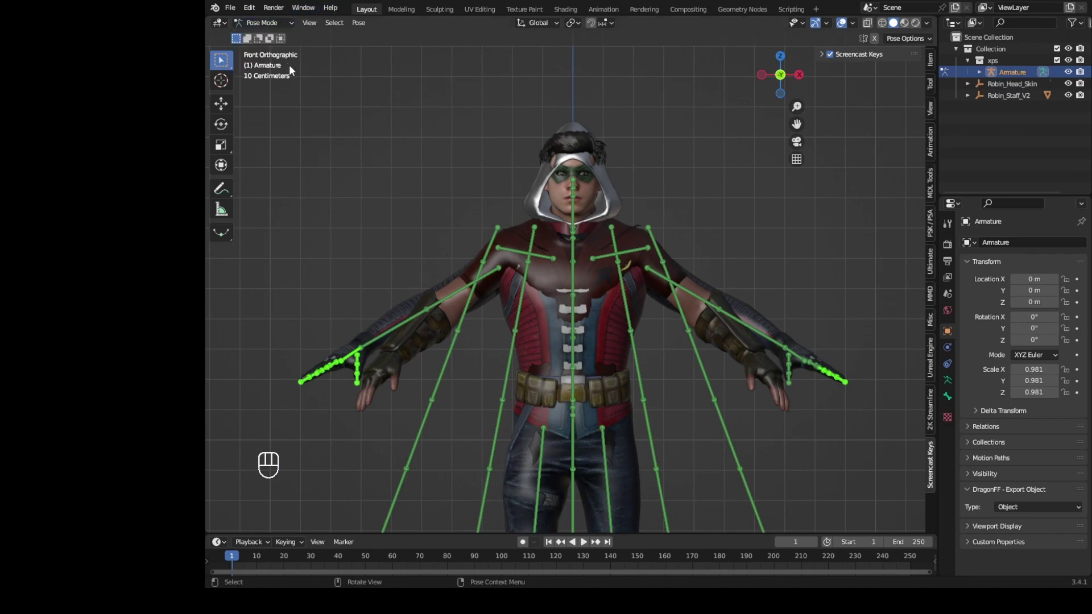
click(445, 296)
drag(559, 238, 620, 202)
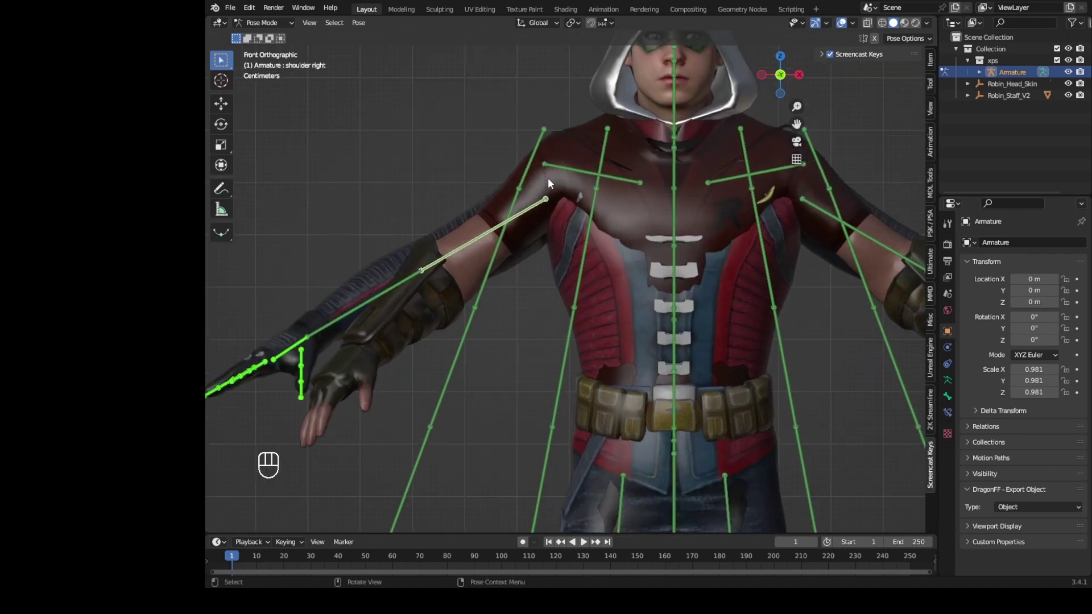
key(r)
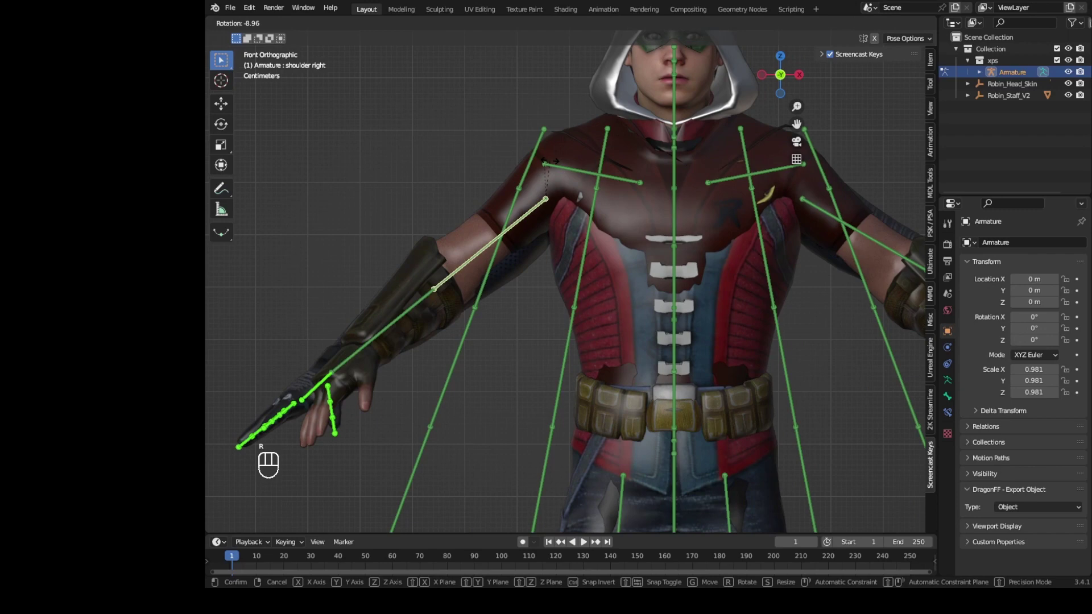
drag(567, 311, 671, 356)
drag(659, 310, 628, 221)
click(668, 204)
right_click(668, 203)
key(r)
drag(685, 205, 563, 160)
Step: Check the arm in wireframe and twist the arm bone so the forearm matches the bracer
key(r)
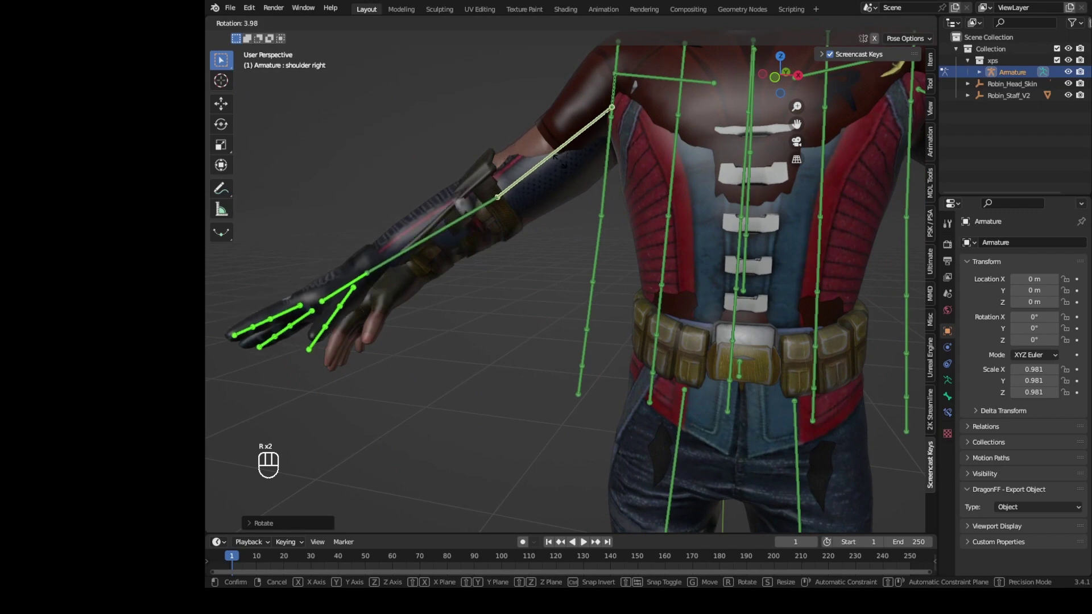
key(z)
key(c)
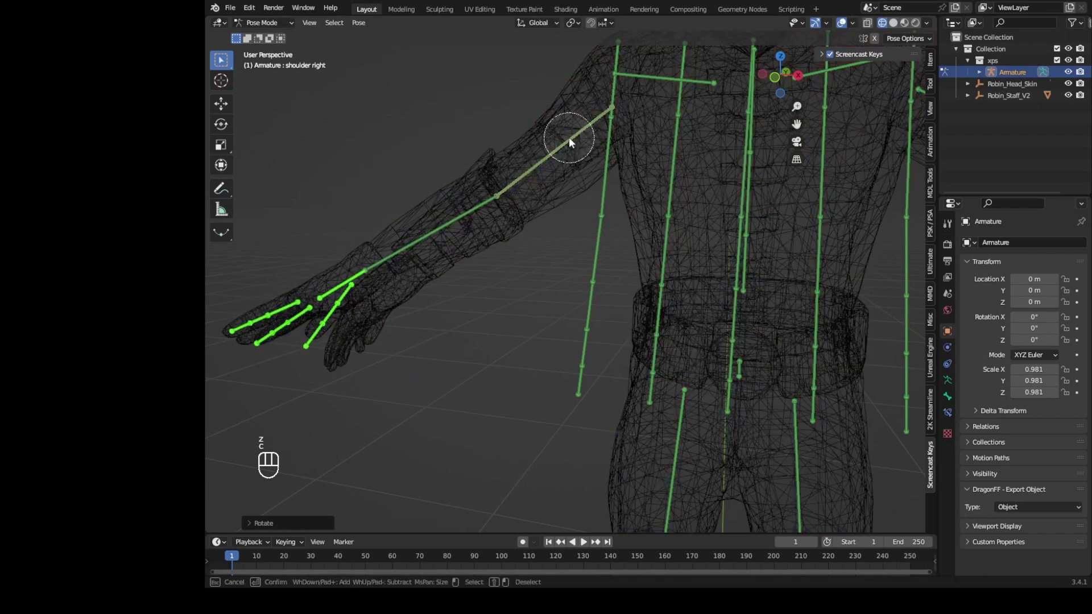
key(c)
click(335, 293)
key(z)
drag(504, 124, 654, 154)
click(662, 138)
key(r)
click(571, 244)
drag(454, 286, 566, 313)
click(630, 276)
key(r)
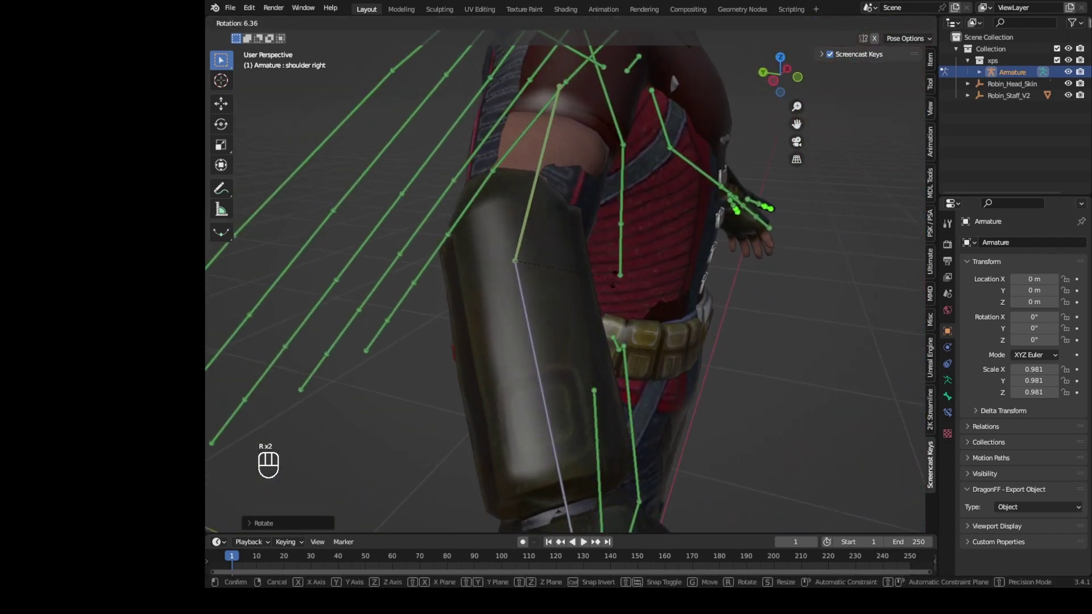
drag(598, 291, 492, 250)
click(492, 250)
key(r)
Step: Select the right hand bones and scale them to the size of Robin's hand
click(521, 236)
key(r)
drag(589, 168, 599, 179)
key(KP_1)
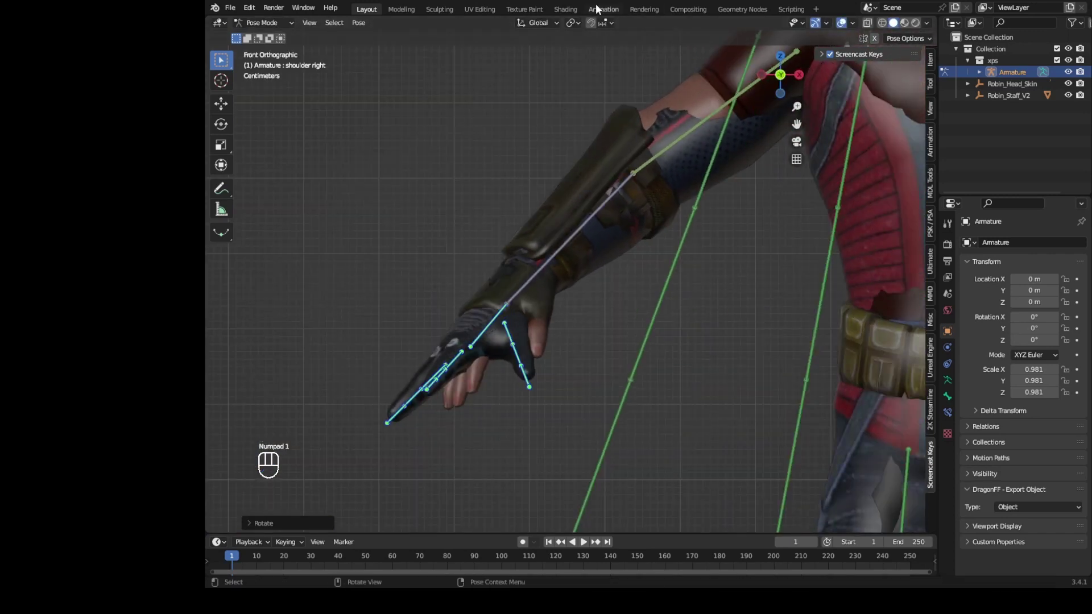
key(z)
key(c)
click(402, 435)
key(z)
key(s)
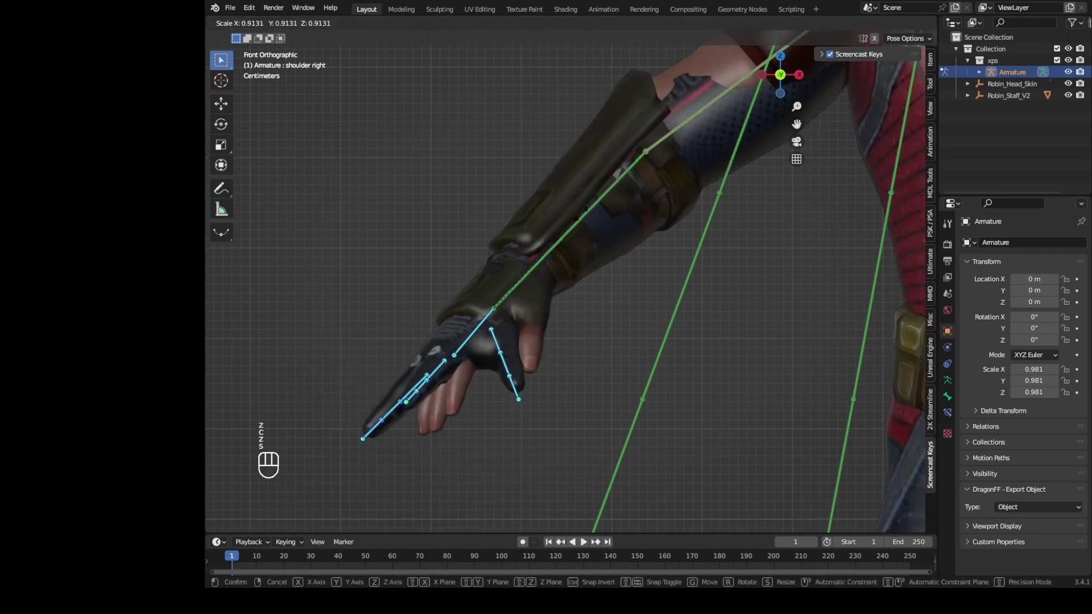
click(585, 220)
Step: Refine the hand bone scale and reposition the right thumb bone to fit the mesh
key(z)
key(c)
click(418, 400)
key(z)
key(s)
key(s)
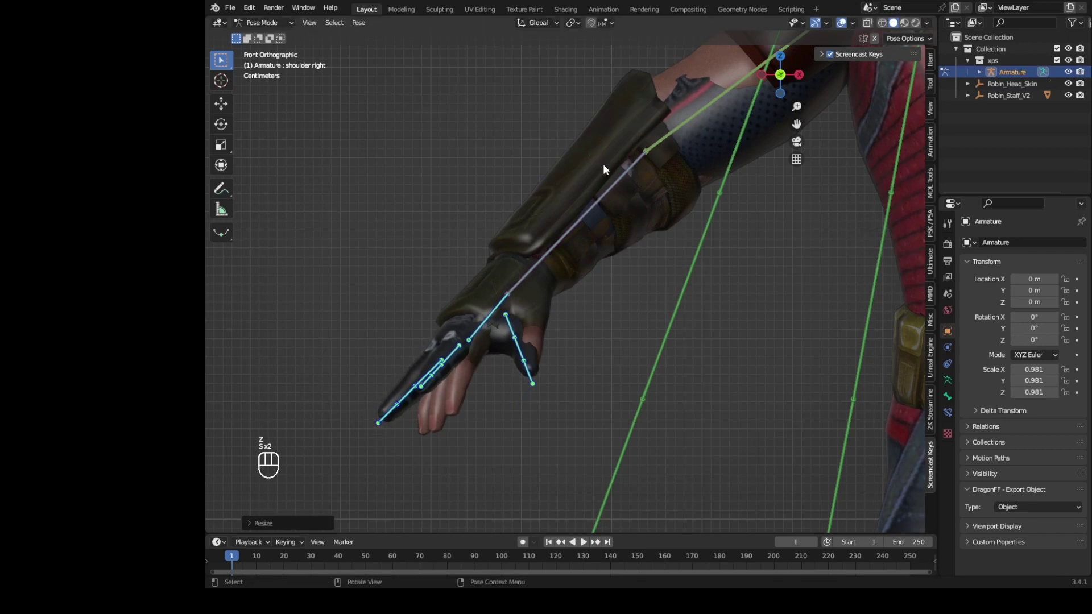
key(s)
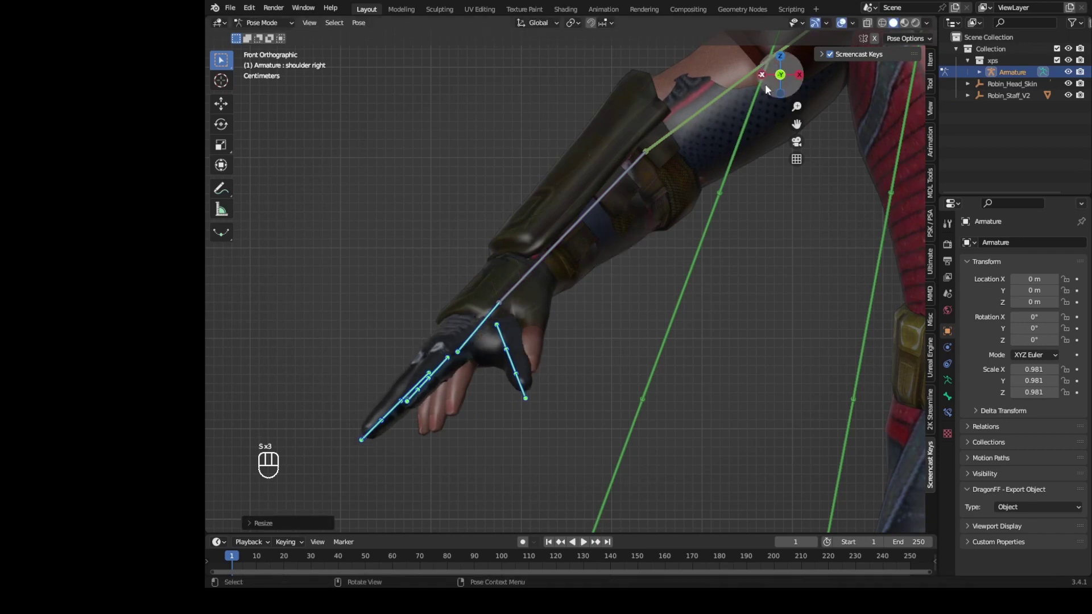
drag(476, 322, 506, 240)
Step: Move the right thumb base bone into the glove's thumb
key(g)
drag(523, 254, 496, 257)
middle_click(495, 257)
click(547, 302)
key(g)
click(659, 262)
click(793, 308)
drag(472, 290, 485, 300)
click(597, 232)
key(g)
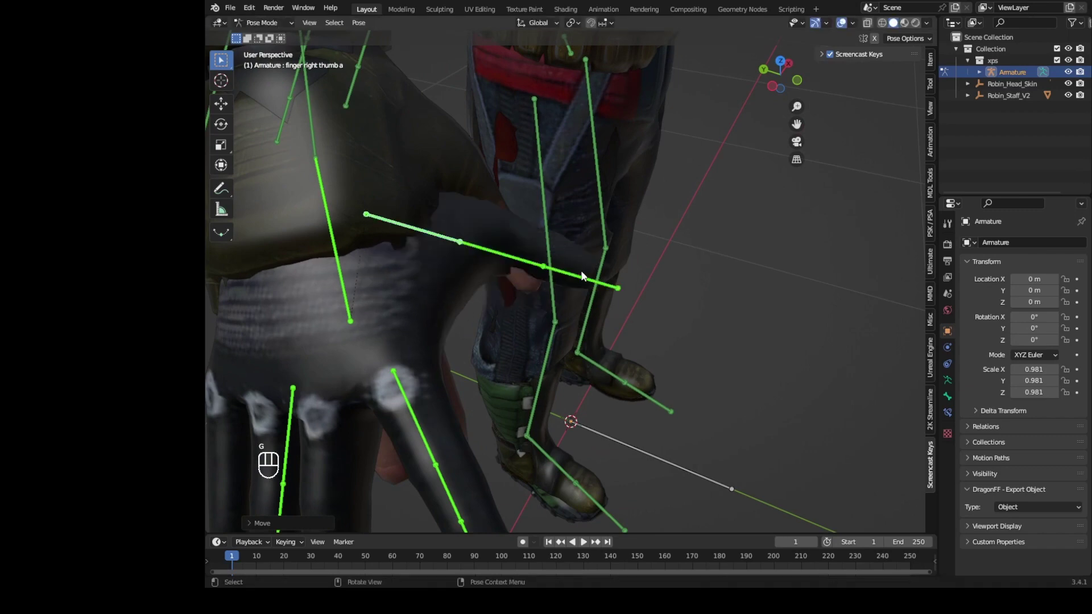
key(g)
drag(659, 184, 588, 192)
drag(542, 155, 541, 274)
Step: Rotate, move and scale the thumb bones further until they sit inside the glove thumb
key(r)
key(g)
drag(517, 271, 429, 226)
drag(468, 233, 492, 288)
key(g)
drag(522, 291, 625, 290)
key(g)
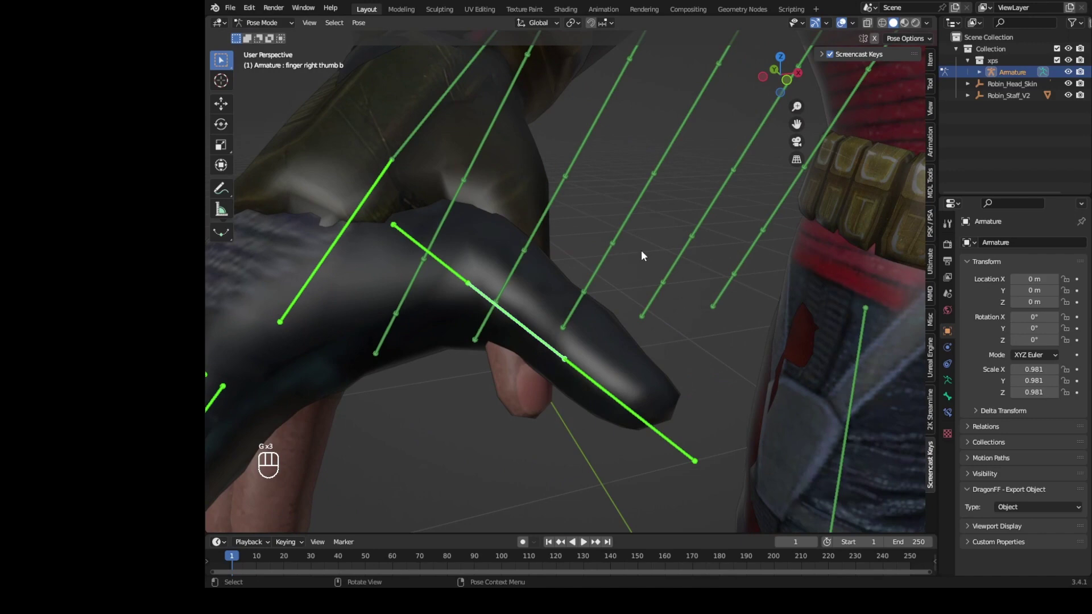
key(g)
drag(582, 316, 480, 292)
key(g)
drag(539, 319, 623, 319)
key(s)
key(g)
drag(455, 381, 509, 395)
drag(503, 391, 557, 301)
drag(535, 301, 432, 284)
Step: Bend, scale and move the right index finger bones to follow the gloved index finger
key(r)
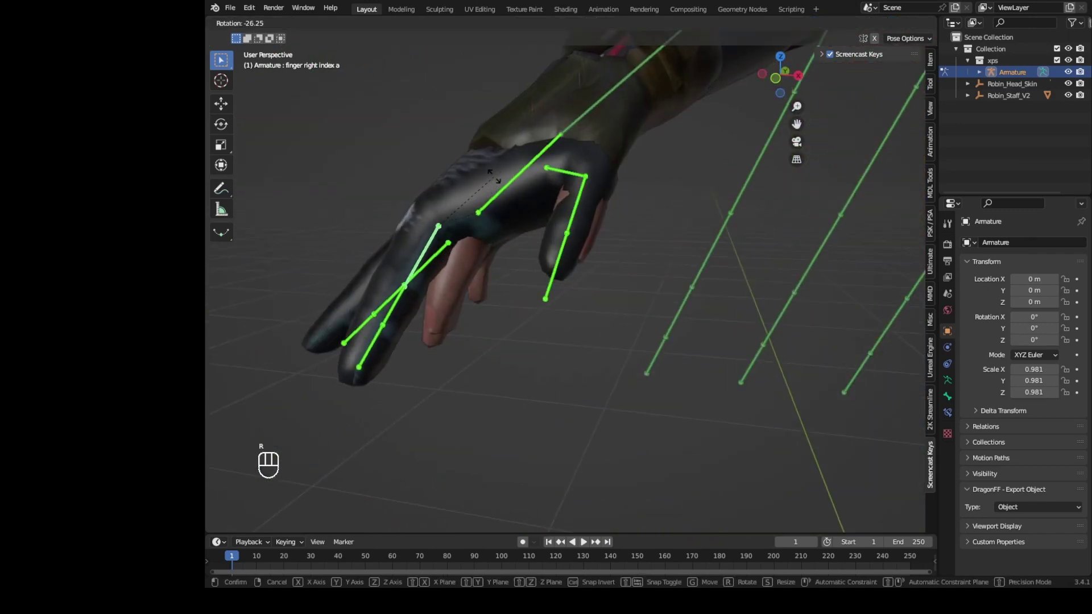
key(g)
drag(511, 217, 632, 213)
drag(596, 217, 633, 213)
click(668, 190)
key(r)
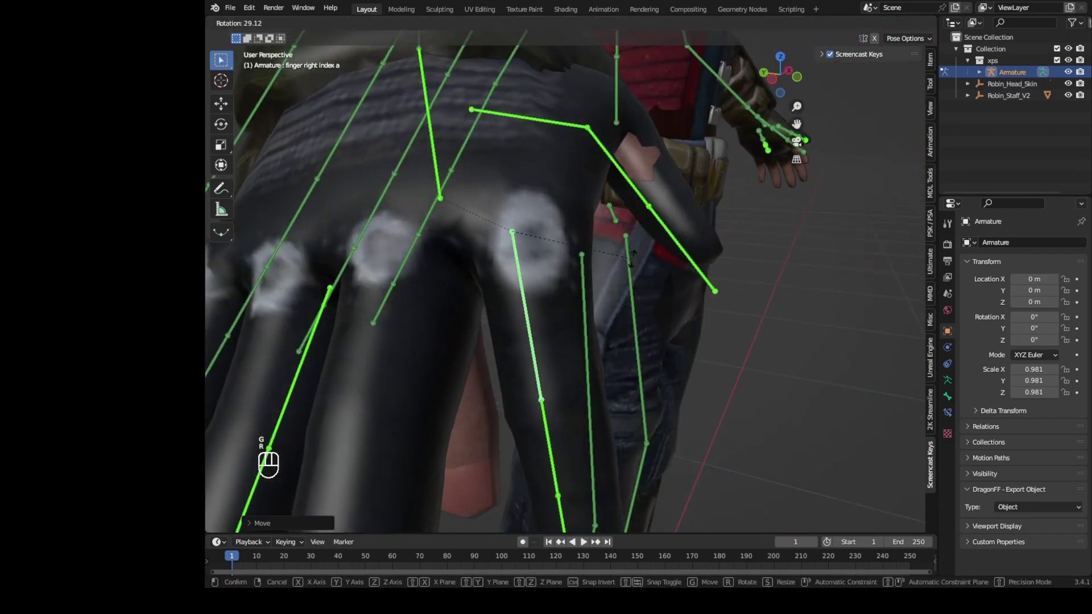
key(s)
key(g)
drag(603, 269, 508, 265)
key(r)
key(g)
drag(445, 244, 494, 242)
drag(494, 241, 517, 241)
Step: Select the remaining right finger bones, shrink them and rotate them to curl into the glove
drag(430, 308, 467, 309)
click(491, 310)
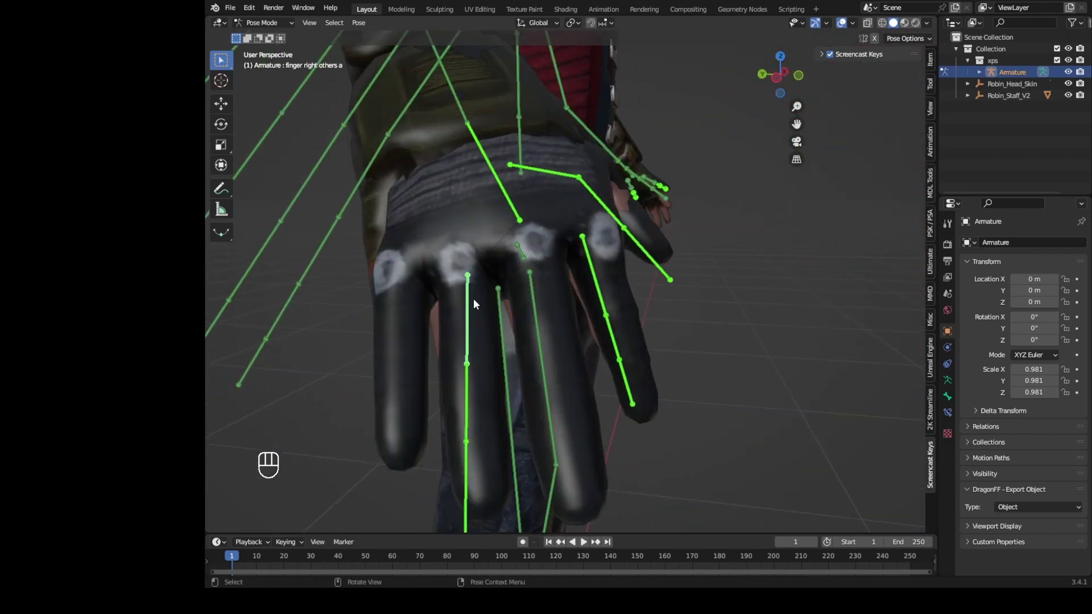
drag(482, 301, 615, 259)
drag(861, 234, 747, 238)
key(r)
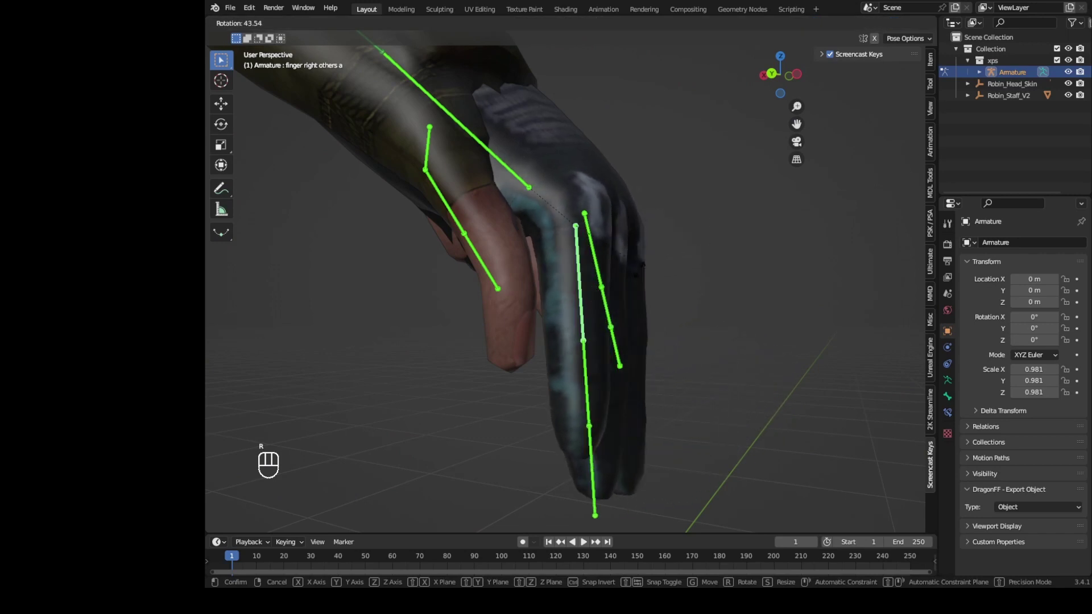
click(631, 270)
right_click(630, 269)
click(572, 220)
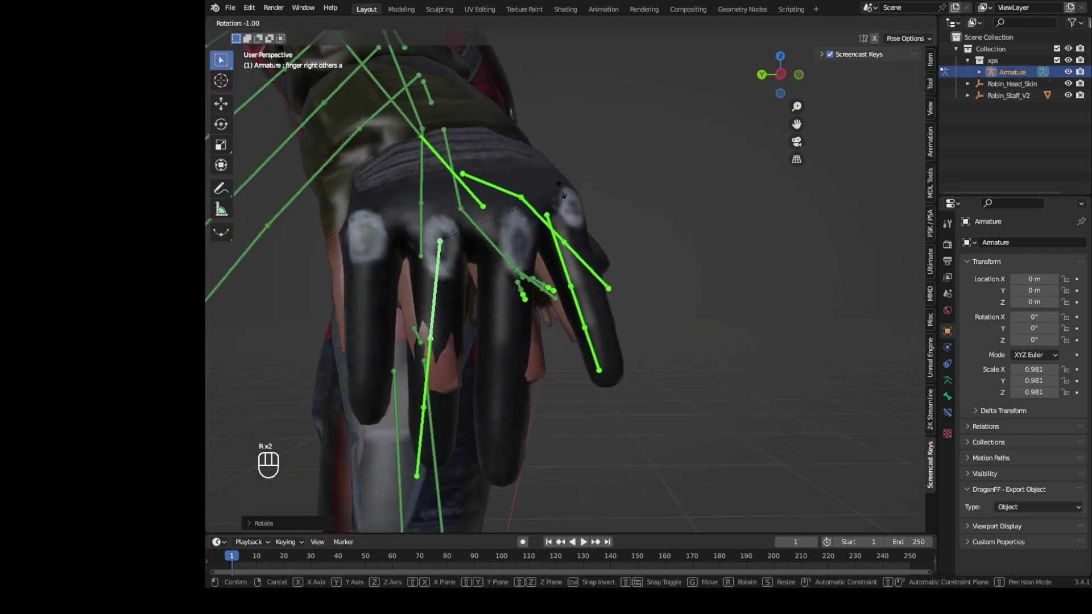
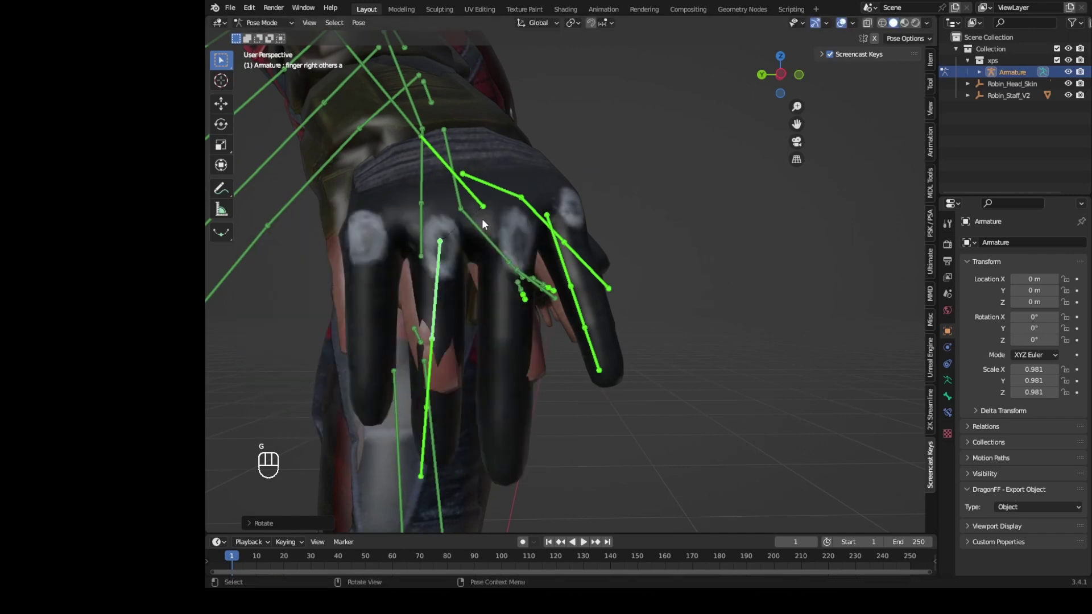
drag(596, 157, 521, 165)
key(s)
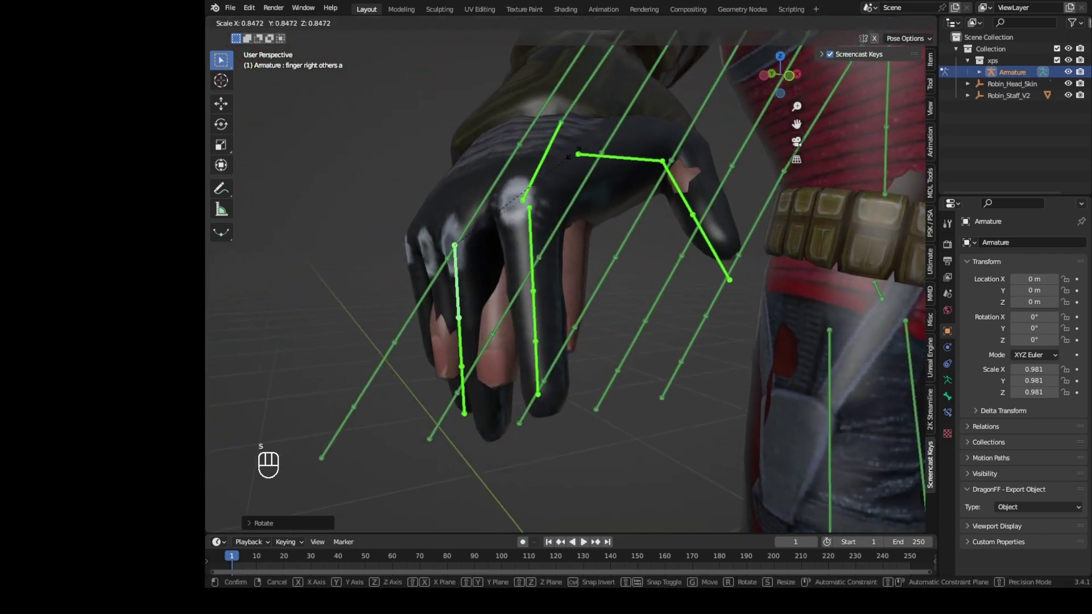
drag(589, 174, 649, 178)
key(r)
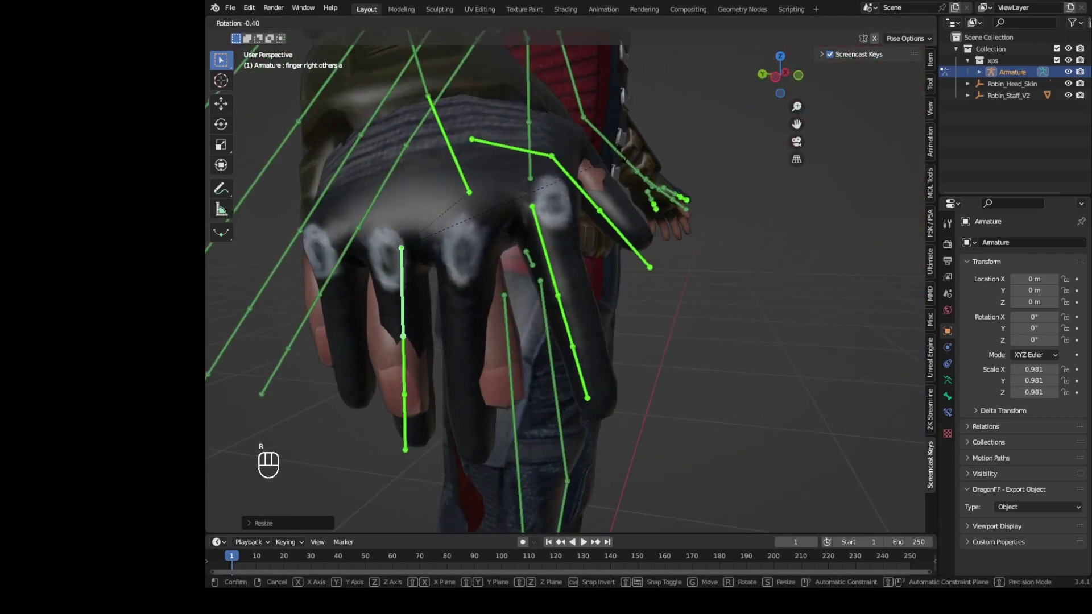
drag(624, 159, 670, 144)
drag(562, 170, 529, 210)
drag(514, 245, 395, 229)
drag(559, 466, 537, 428)
click(520, 423)
Step: Check the fingers in wireframe and nudge the finger and second thumb bones into place
key(z)
key(c)
click(550, 272)
key(z)
drag(580, 272, 715, 270)
key(g)
key(g)
drag(633, 157, 534, 173)
drag(660, 209, 586, 230)
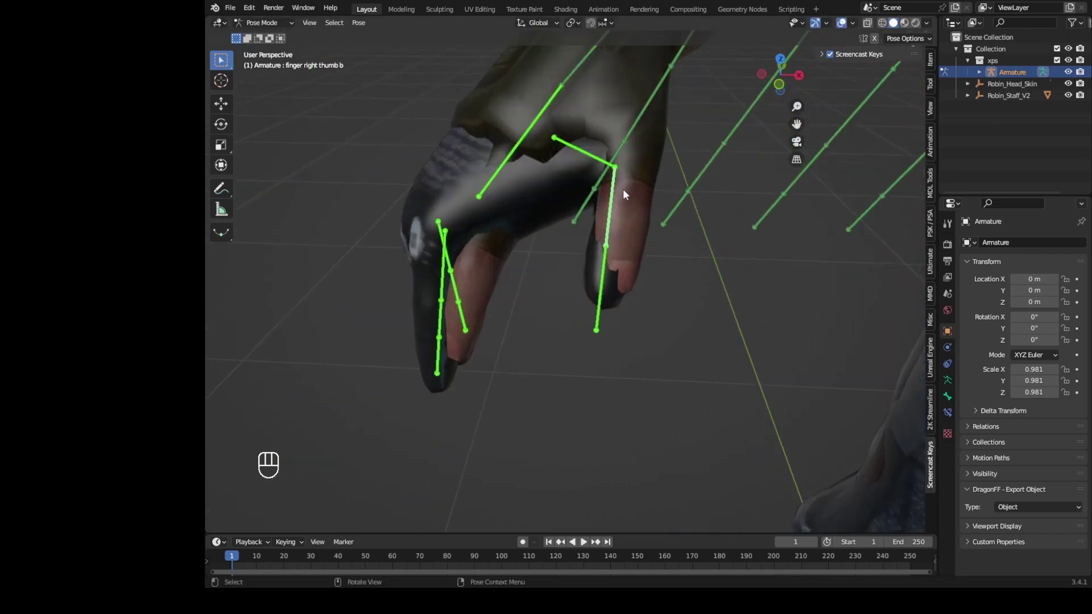
click(616, 198)
key(g)
drag(526, 316, 624, 291)
click(417, 395)
click(458, 369)
Step: Orbit around the back of the hand to inspect the fit, then return to front view
drag(470, 362, 584, 328)
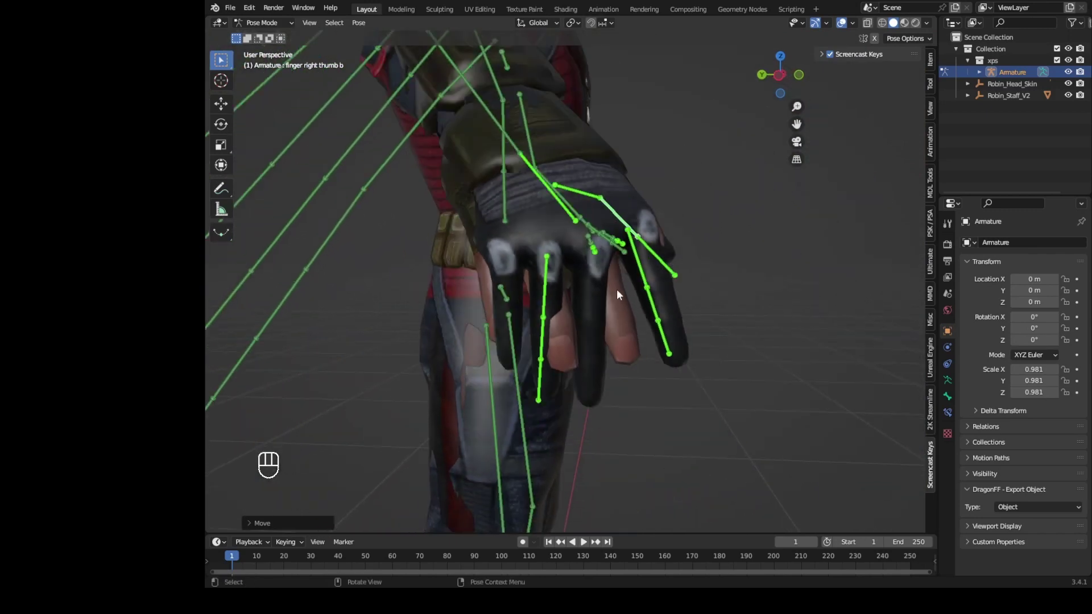
drag(620, 297, 620, 300)
drag(620, 300, 636, 297)
drag(636, 297, 611, 291)
drag(511, 301, 508, 287)
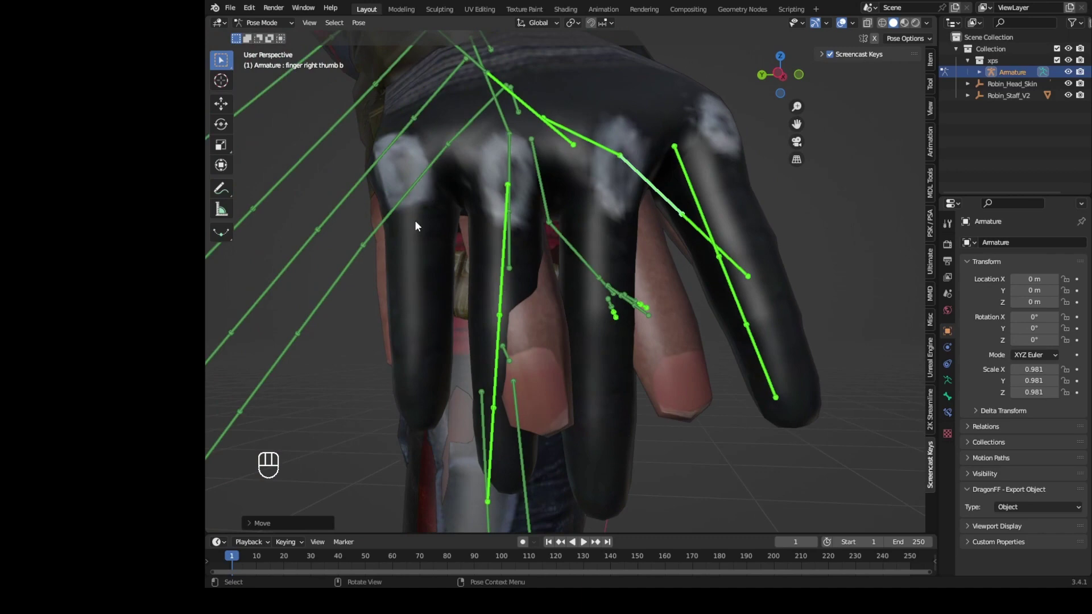
drag(574, 272, 450, 278)
drag(686, 208, 582, 232)
key(KP_1)
middle_click(505, 242)
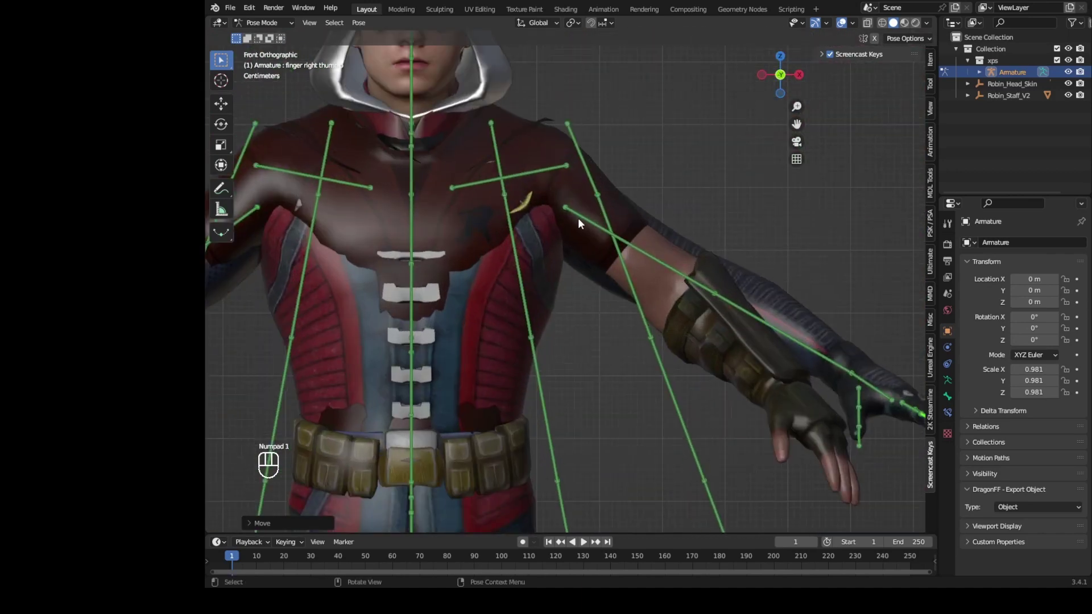
Step: Select the left shoulder bone and start rotating the arm toward the mesh arm
drag(584, 224, 547, 245)
key(r)
drag(721, 195, 662, 213)
click(804, 190)
key(r)
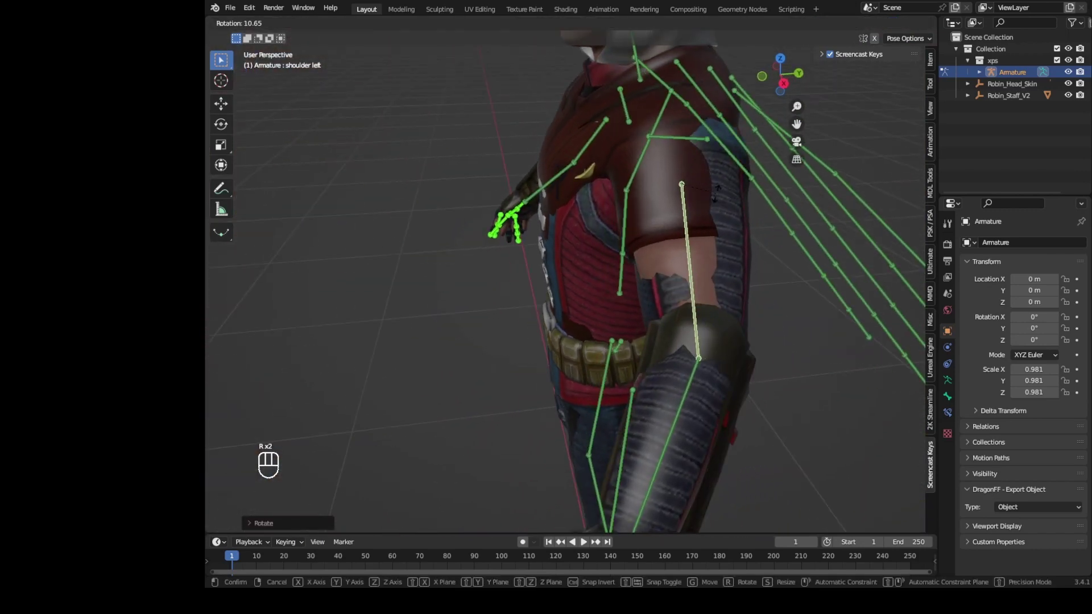
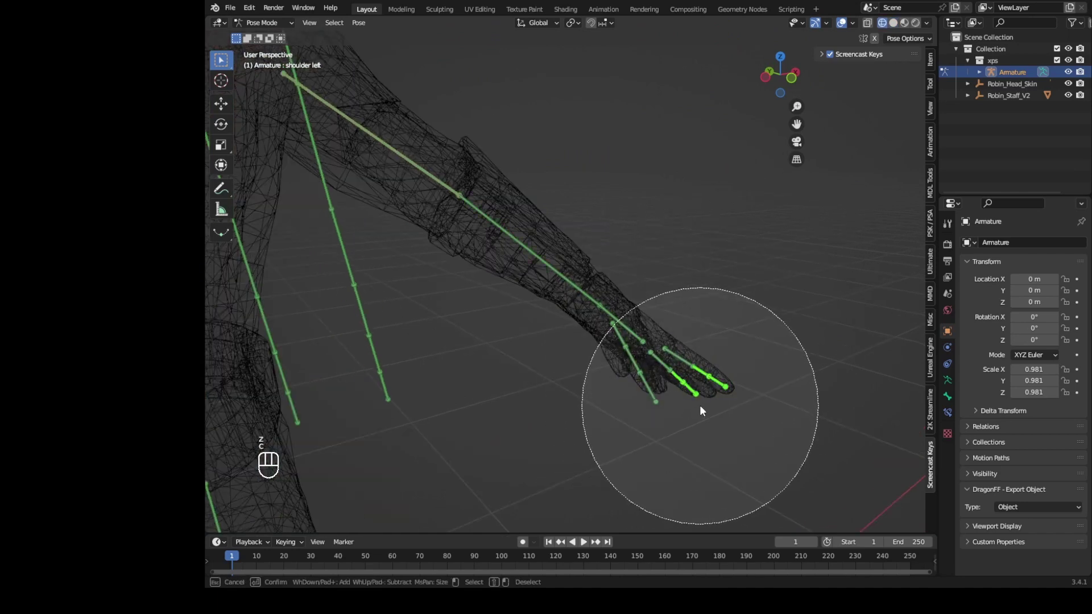
Step: Circle-select the left finger and fingertip bones, toggling wireframe to catch them all
click(705, 410)
key(z)
drag(737, 347, 687, 313)
key(z)
key(c)
click(761, 446)
key(z)
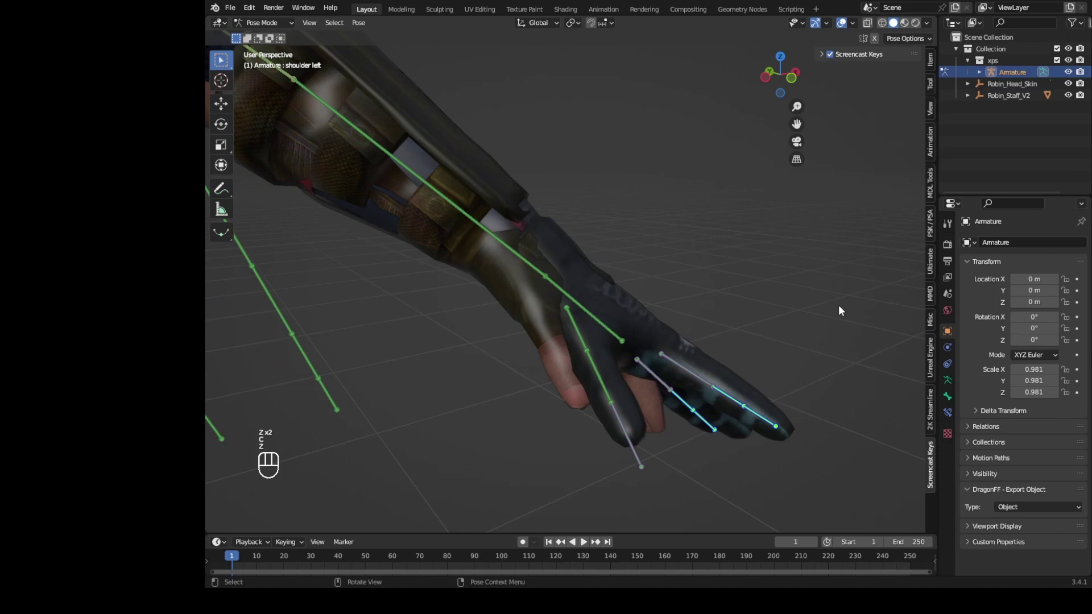
key(z)
key(c)
key(z)
Step: Scale and move the selected finger bones in toward Robin's left glove
key(s)
key(g)
click(749, 308)
click(657, 308)
right_click(657, 308)
click(570, 298)
click(572, 293)
key(g)
drag(638, 244, 502, 225)
Step: Rotate and scale the thumb bone to fit inside the glove thumb
middle_click(731, 253)
key(r)
key(s)
drag(635, 264, 567, 235)
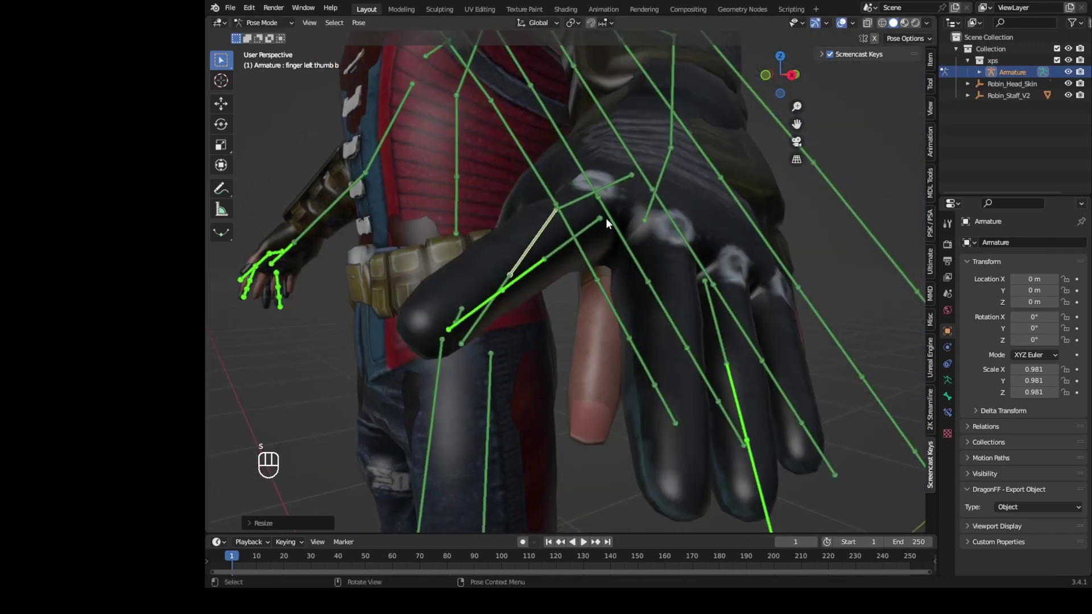
drag(598, 253, 579, 278)
drag(470, 358, 562, 350)
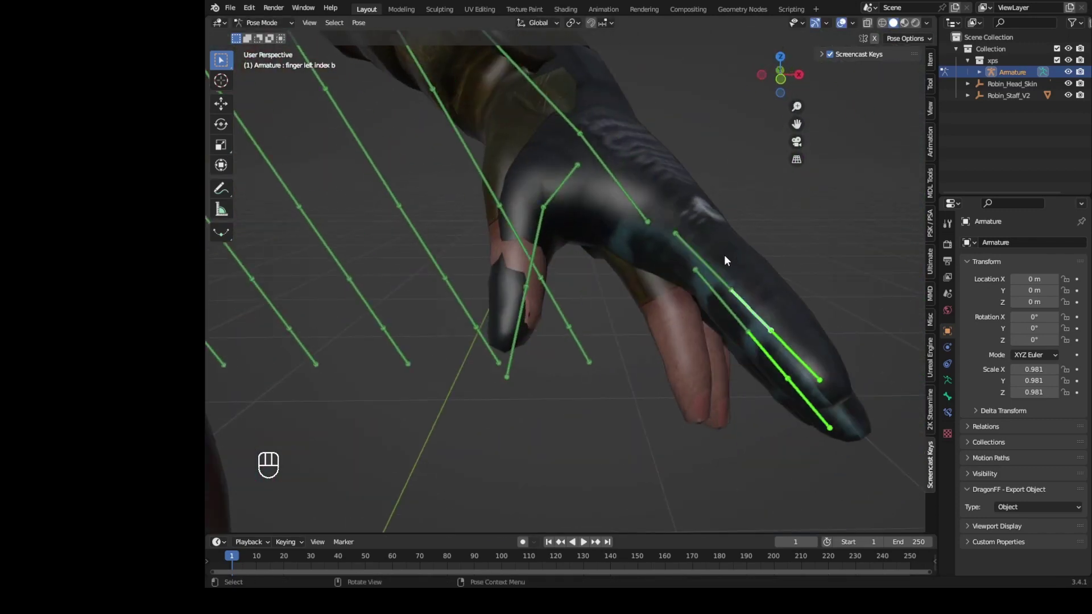
Step: Rotate the index and neighbouring finger bones to follow the glove fingers
click(702, 253)
drag(713, 265, 773, 267)
key(r)
drag(688, 294, 587, 291)
click(659, 272)
drag(636, 272, 637, 277)
drag(630, 277, 593, 248)
click(580, 253)
key(r)
drag(571, 232, 558, 251)
click(621, 332)
click(635, 315)
Step: Rotate and scale the remaining finger bone along its glove finger
key(r)
key(g)
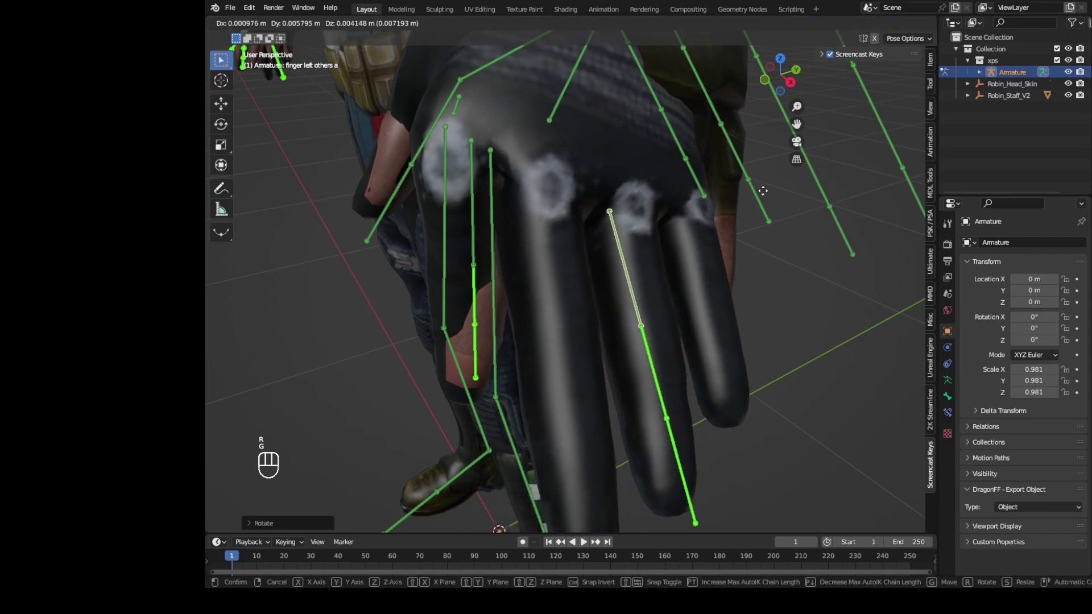
drag(728, 232, 742, 174)
key(s)
drag(716, 156, 660, 155)
key(r)
drag(623, 113, 585, 128)
key(r)
drag(574, 117, 664, 124)
Step: Nudge the last finger bone into place with small moves
key(g)
click(589, 223)
key(g)
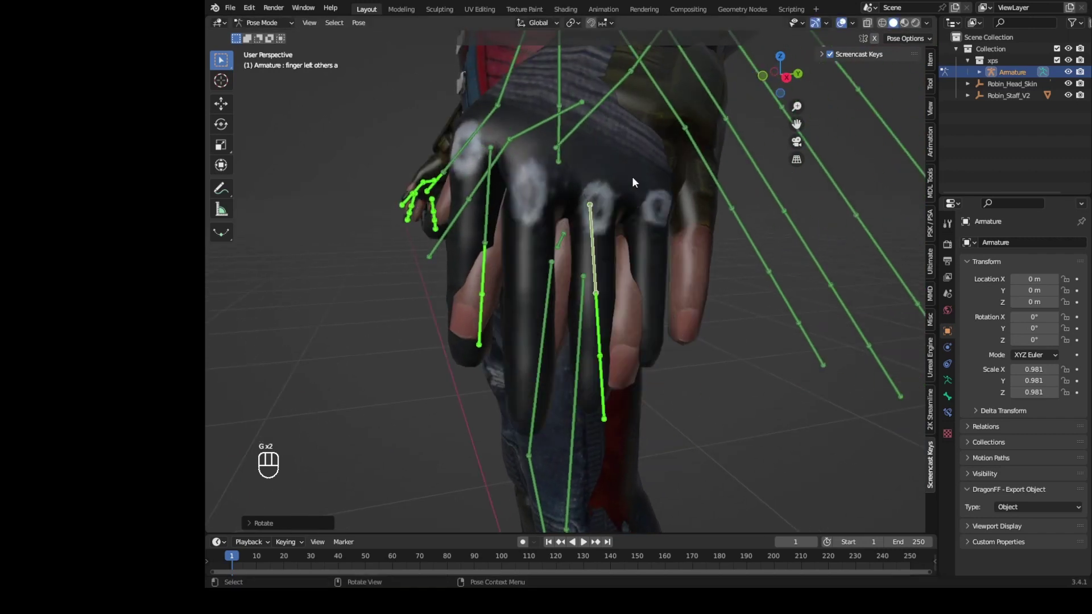
key(g)
key(g)
Step: Check the hand from front view and fine-tune the finger bone positions
key(KP_1)
drag(594, 269, 496, 296)
click(474, 235)
drag(561, 297, 538, 300)
drag(538, 300, 510, 319)
click(561, 287)
middle_click(567, 290)
Step: Make final move and scale tweaks, then view the whole body from the front
key(g)
middle_click(598, 307)
key(g)
key(s)
key(KP_1)
drag(621, 331, 674, 327)
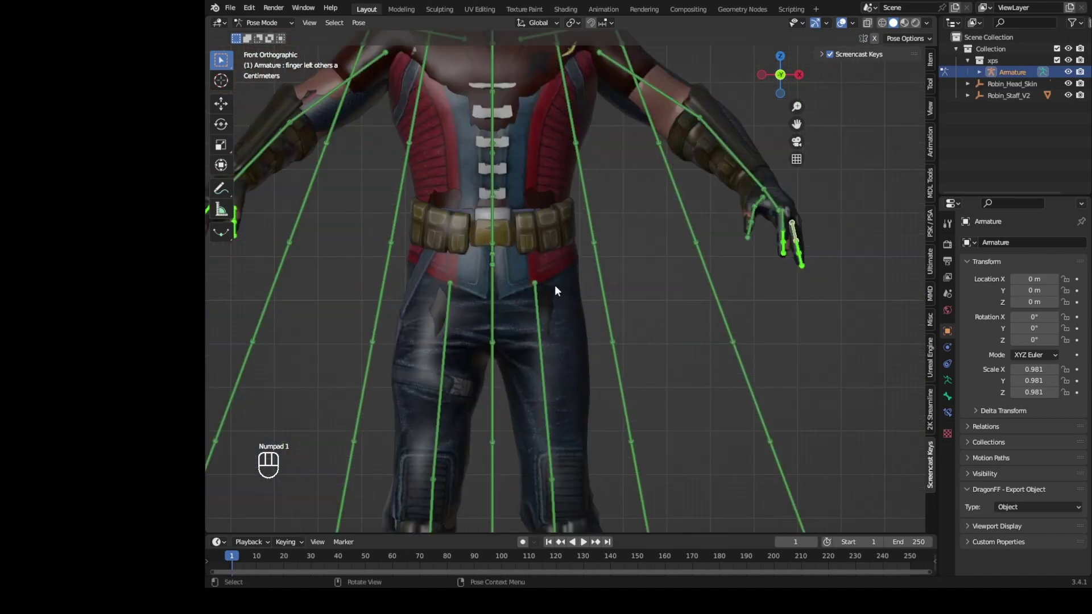
Step: Select the right thigh bone and rotate it to run down Robin's leg into the boot
click(487, 437)
drag(672, 281, 606, 237)
key(r)
key(r)
key(r)
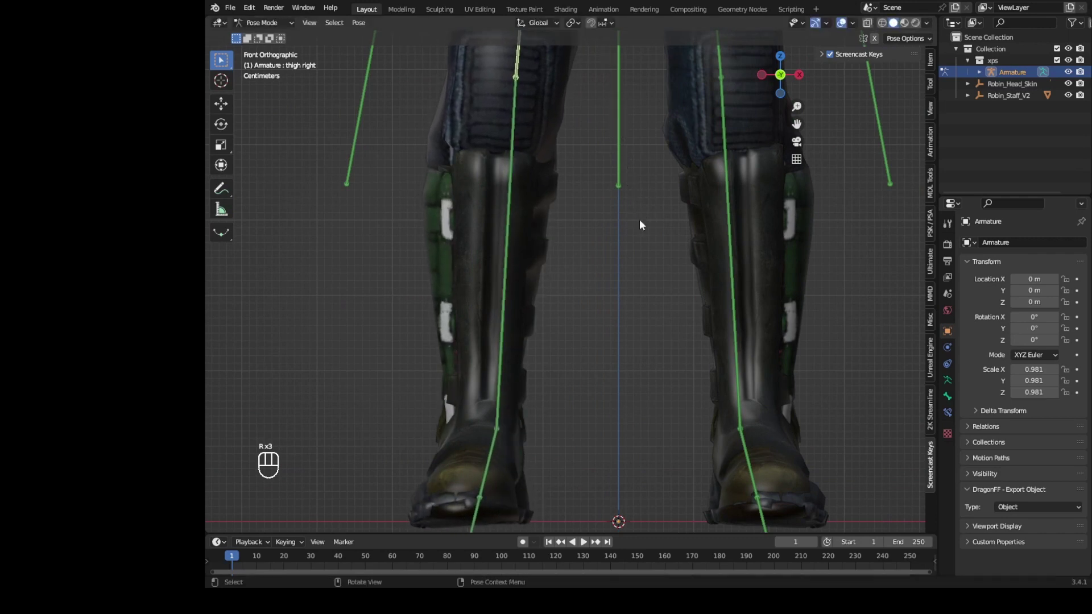
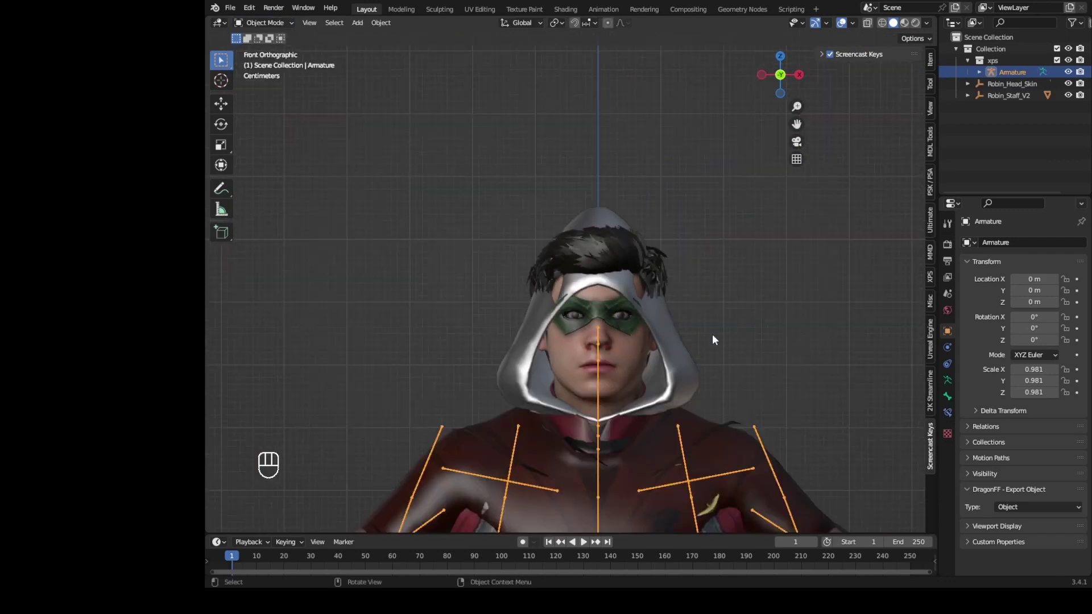
Step: Hide the armature and isolate the 40_damien body mesh in local view with its modifier settings shown
key(j)
key(h)
drag(700, 372, 695, 255)
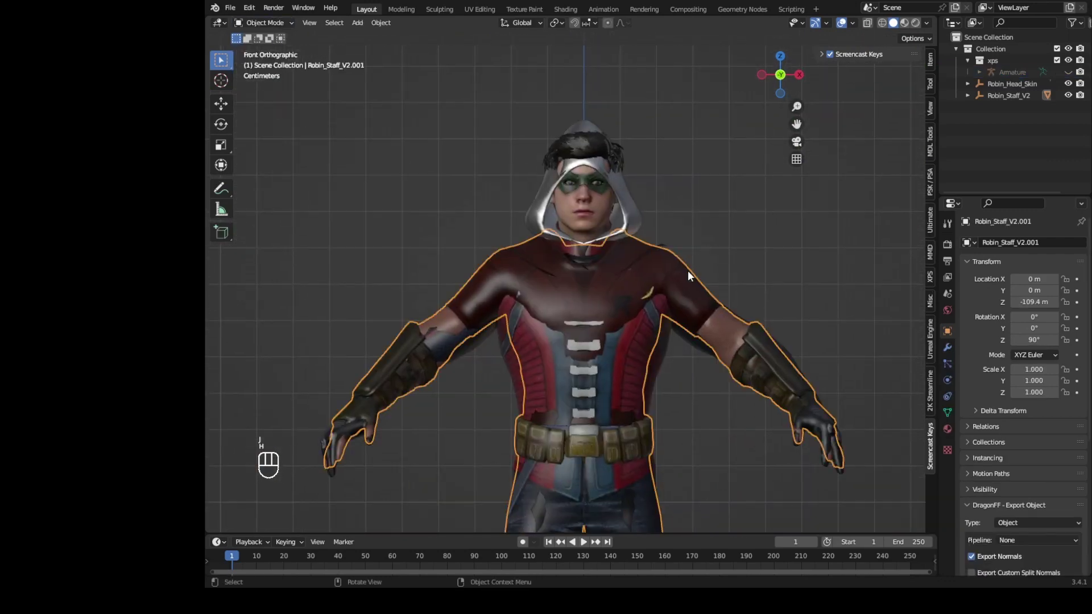
key(ctrl+j)
key(g)
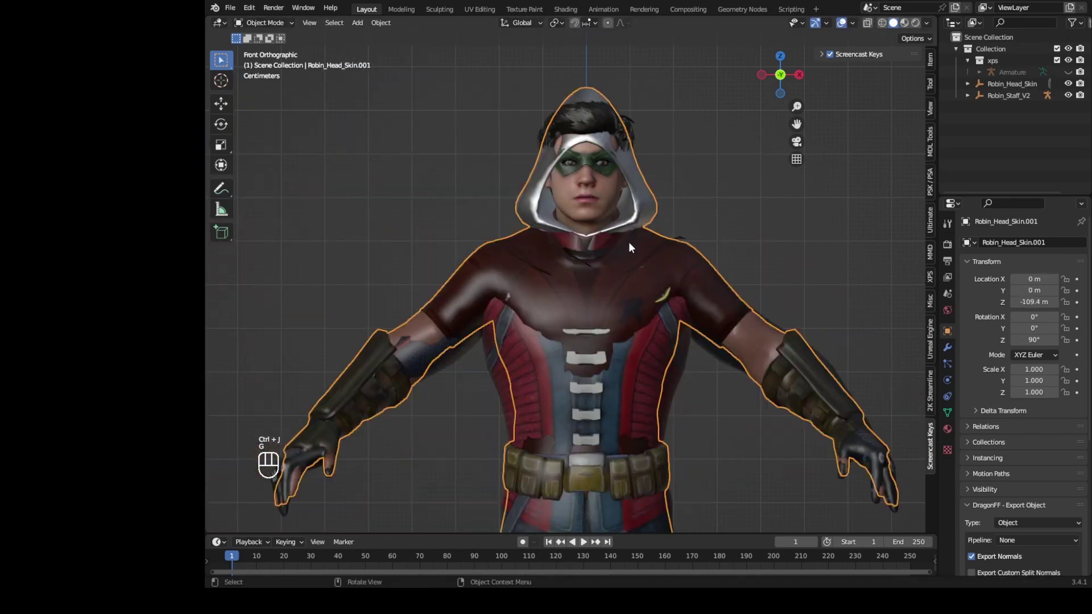
key(KP_Divide)
click(949, 372)
Step: Add an Armature modifier to the body mesh targeting the Armature object and check its vertex groups
click(951, 365)
click(956, 356)
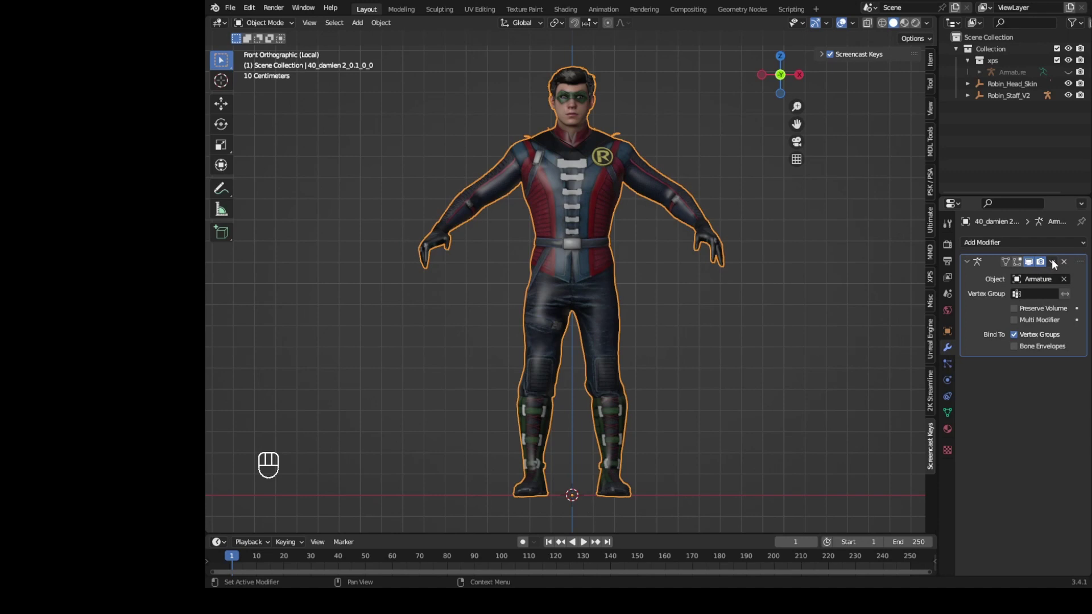
drag(1055, 263, 1047, 277)
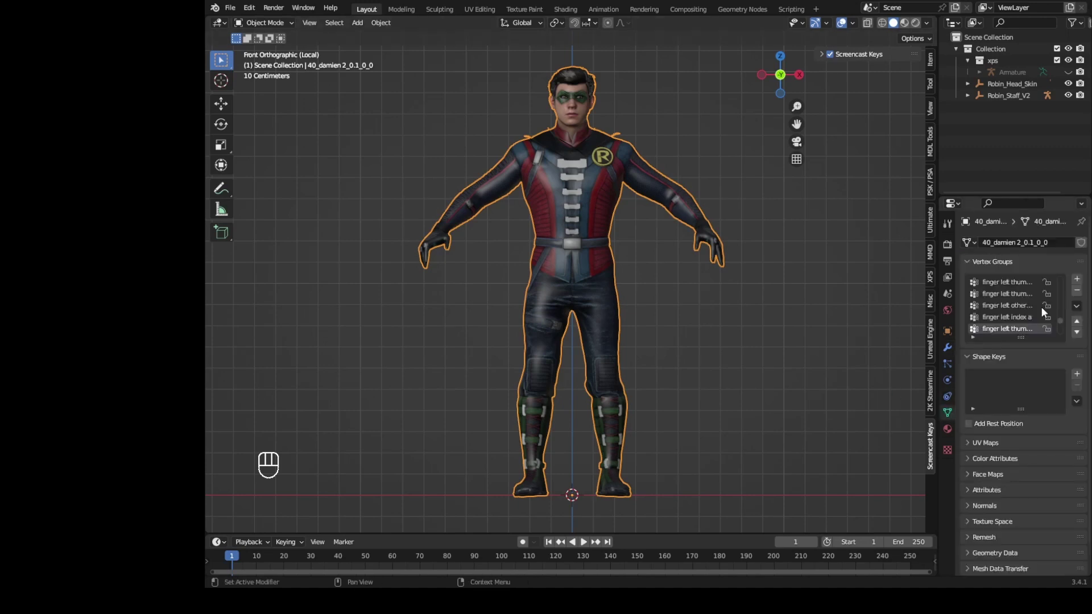
drag(1082, 310, 1012, 442)
Step: Leave local view and enter Edit Mode on the mesh with all geometry selected
key(KP_Divide)
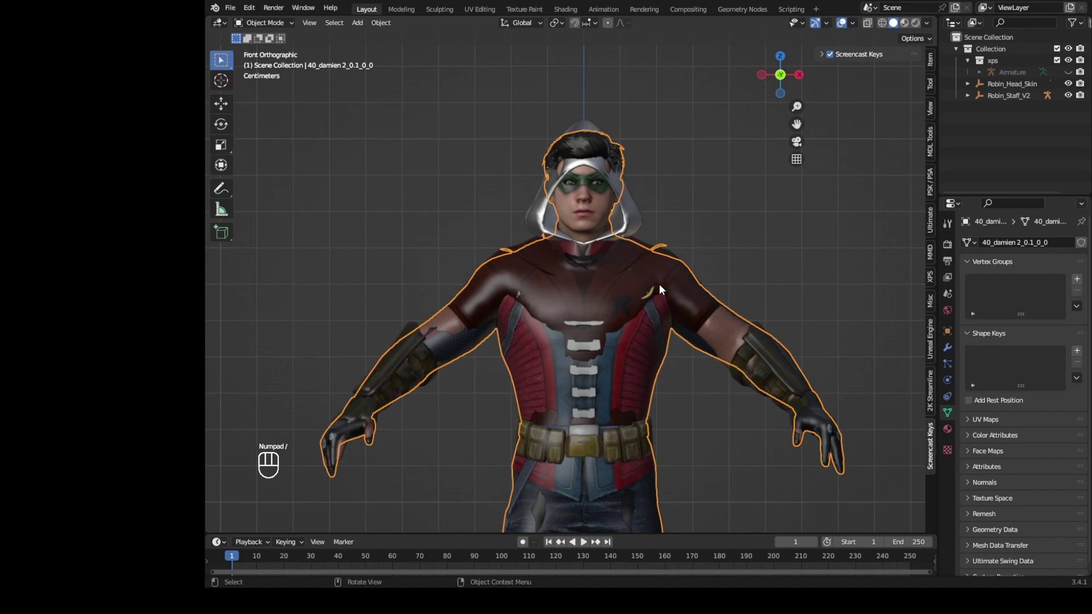
key(g)
key(Tab)
key(Tab)
key(Tab)
Step: Exit Edit Mode and view the body mesh against the hooded Robin in wireframe
key(Tab)
click(538, 327)
click(603, 298)
key(z)
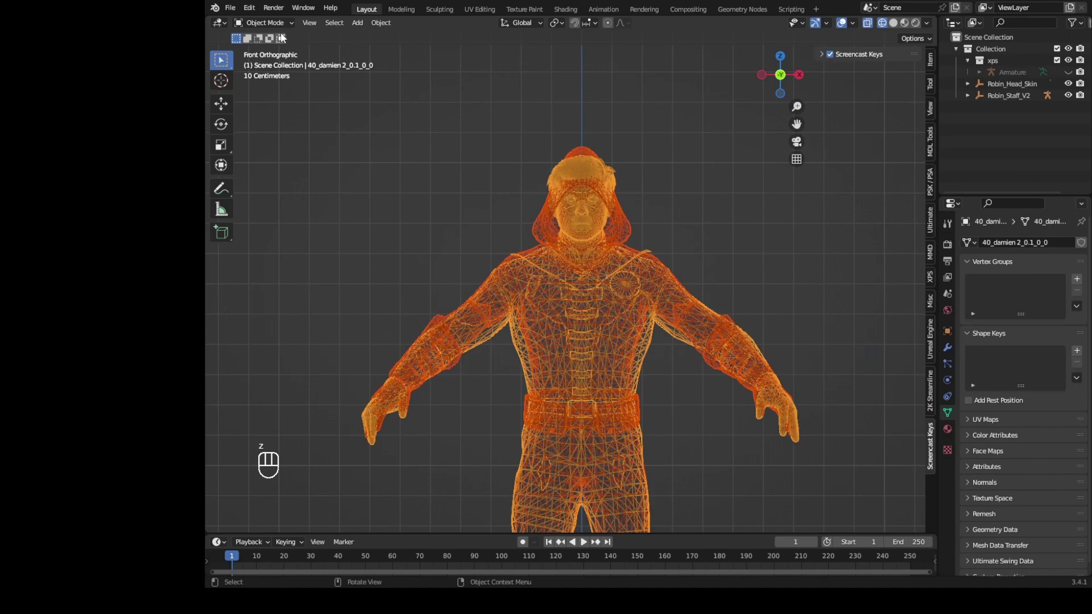
drag(278, 30, 279, 96)
drag(367, 35, 403, 171)
drag(351, 485, 351, 463)
drag(286, 23, 287, 35)
Step: Move the mesh aside for comparison, then leave it where it was
key(z)
click(597, 257)
key(g)
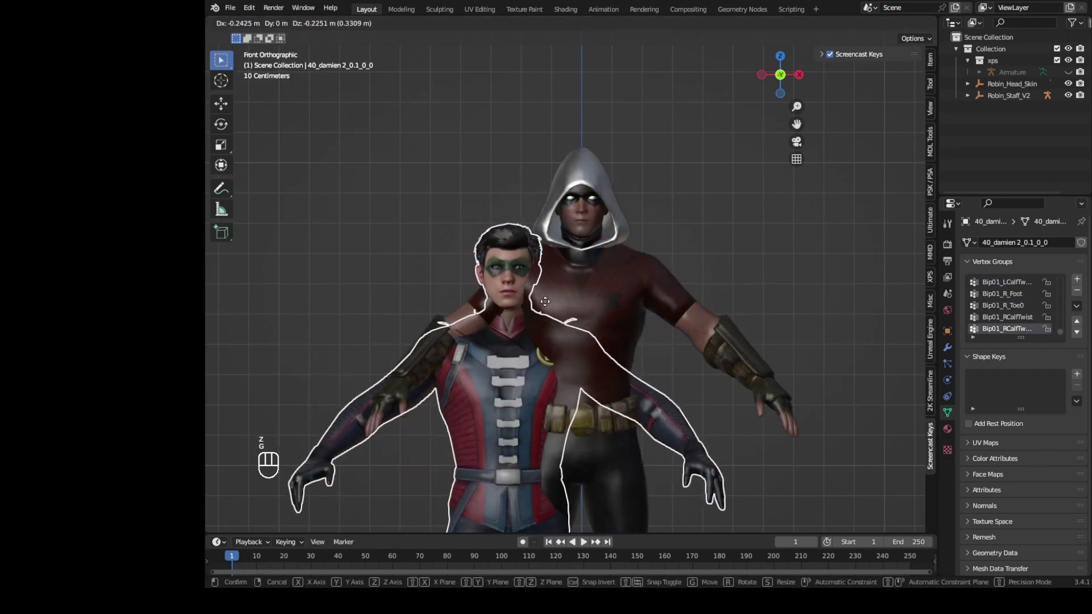
Step: Delete the leftover hooded Robin head copy
drag(541, 291, 542, 224)
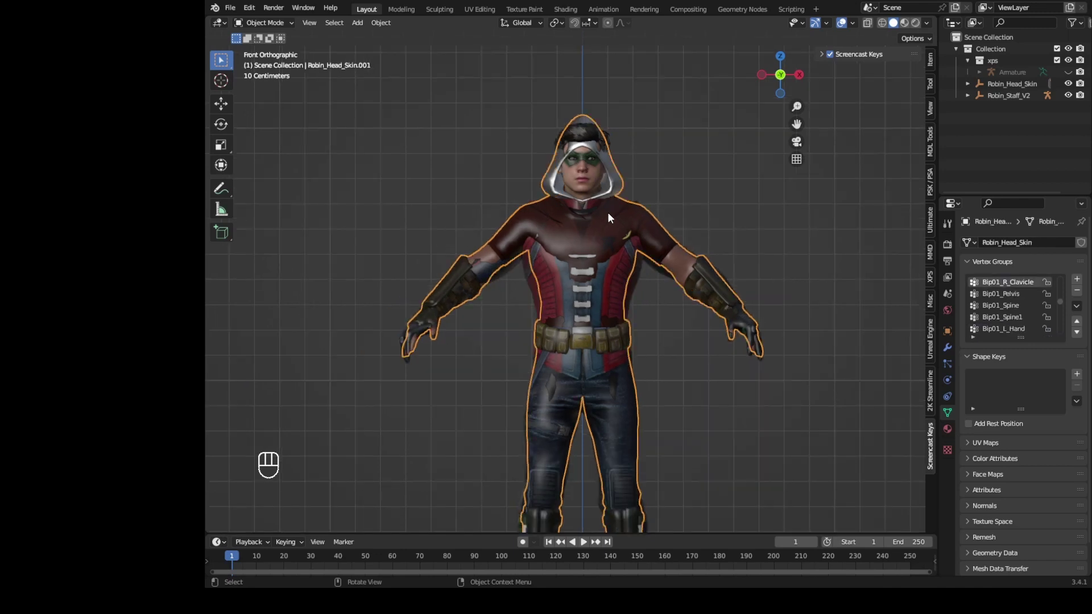
key(Tab)
key(Tab)
key(Delete)
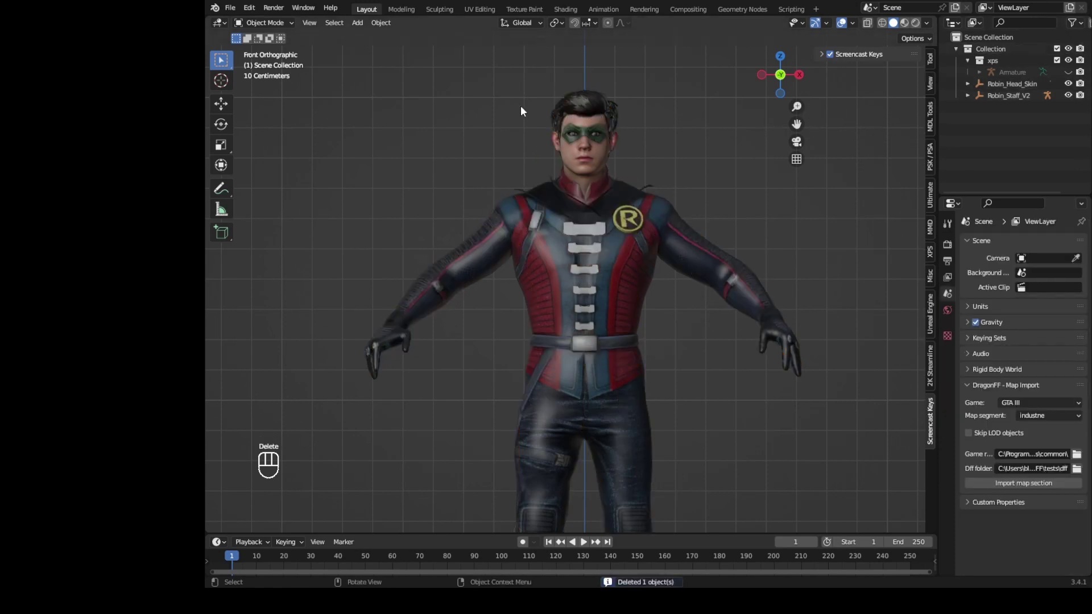
Step: Unhide the XPS armature so it shows with the new Robin body again
key(alt+h)
drag(459, 366, 480, 390)
key(Return)
key(Delete)
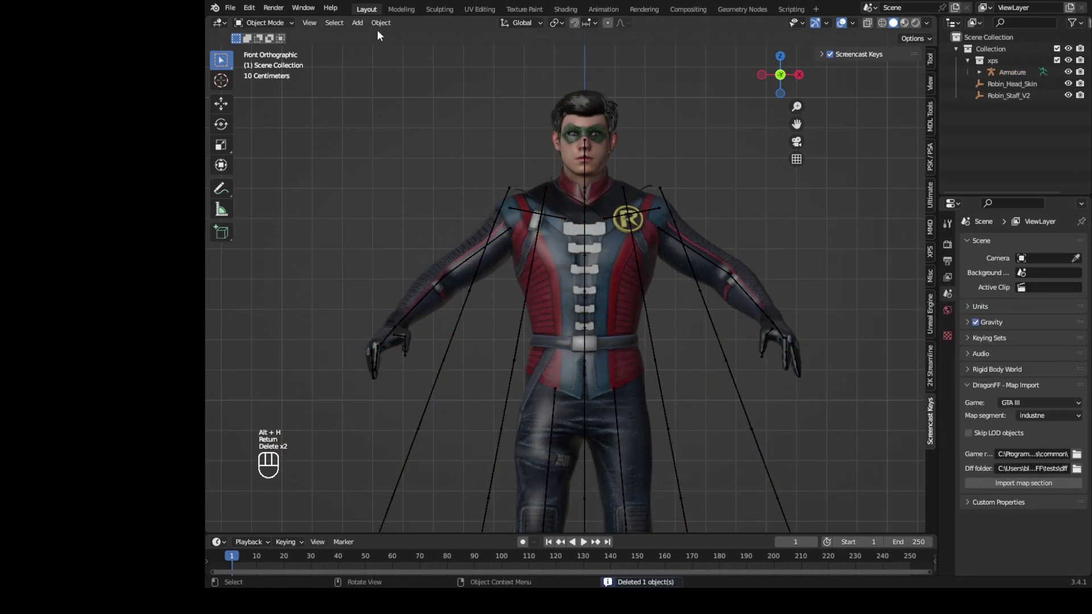
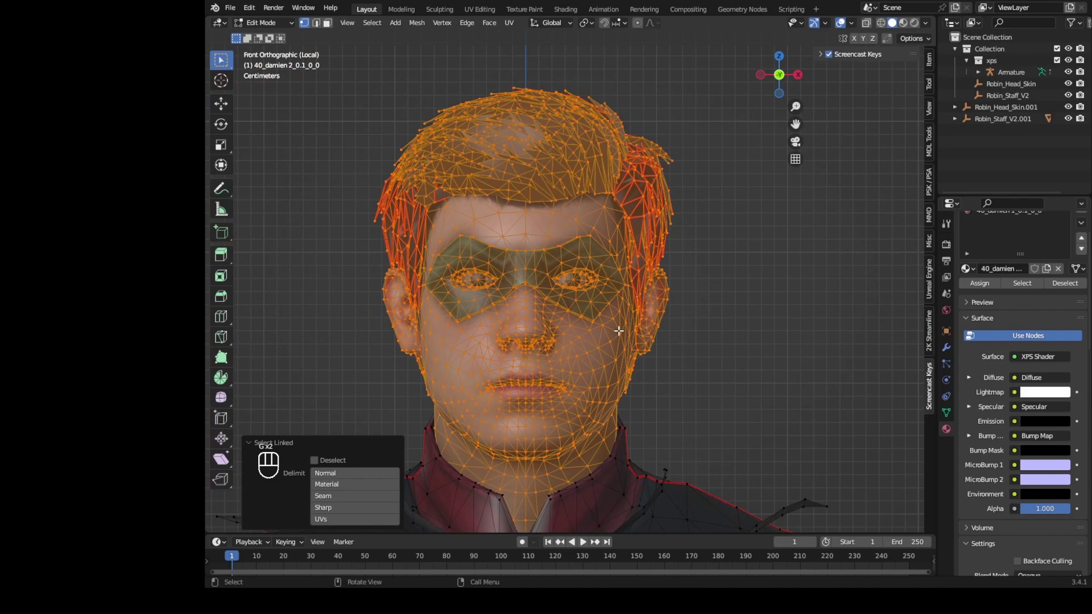
Step: Separate the selected head faces into their own object
key(p)
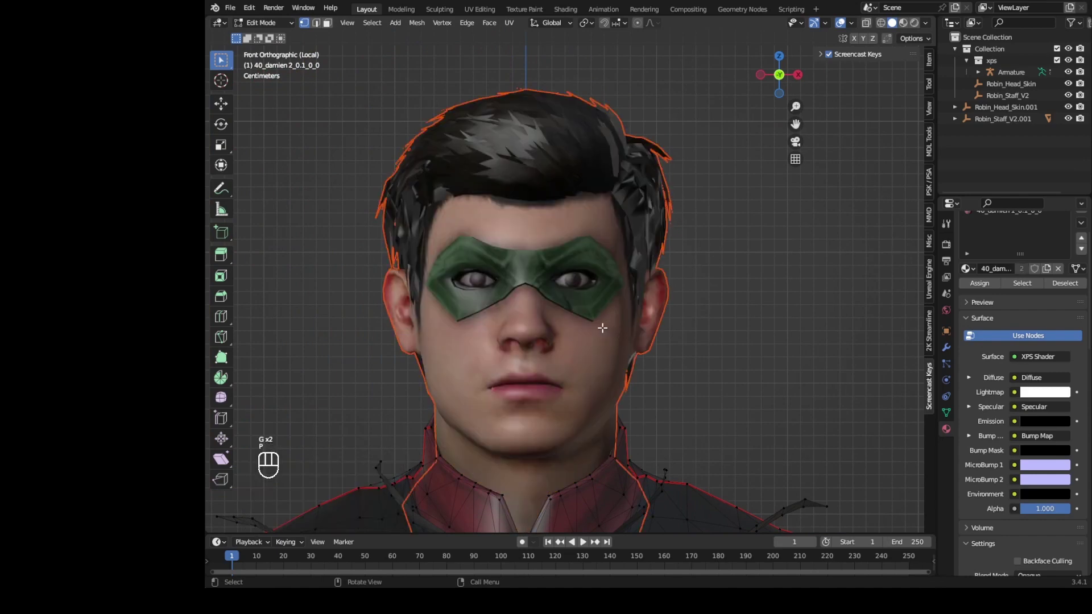
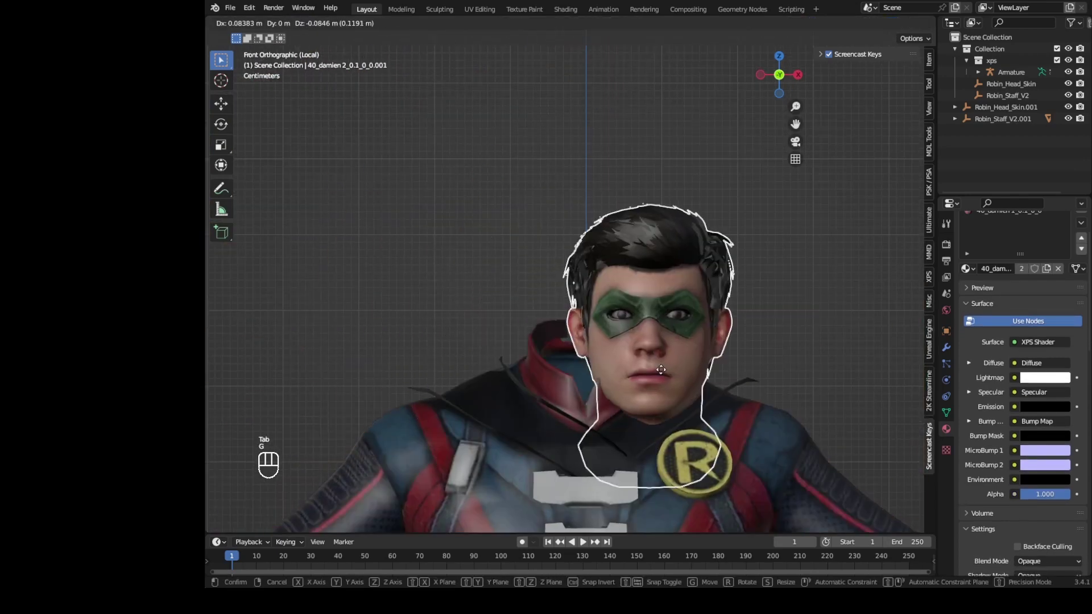
key(Tab)
key(a)
key(Tab)
Step: Move the separated head over the hooded Robin model in local view
click(729, 437)
key(Tab)
key(a)
key(Tab)
key(KP_Divide)
click(491, 283)
drag(564, 305, 658, 305)
click(716, 288)
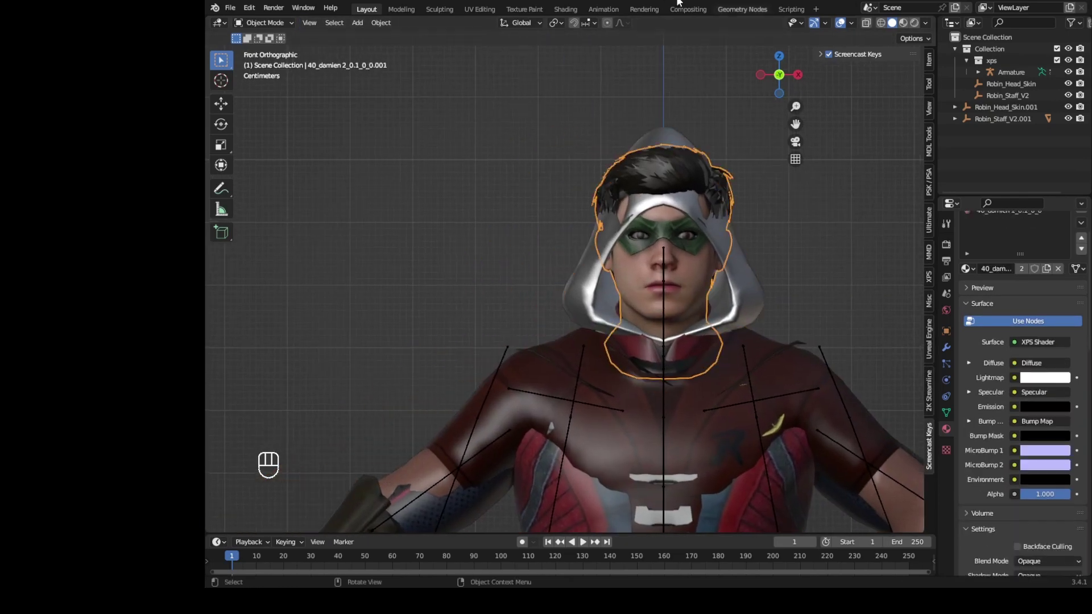
Step: Expand the Robin_Head_Skin.001 and Bip01.001 hierarchy in the Outliner and unhide its contents
click(959, 124)
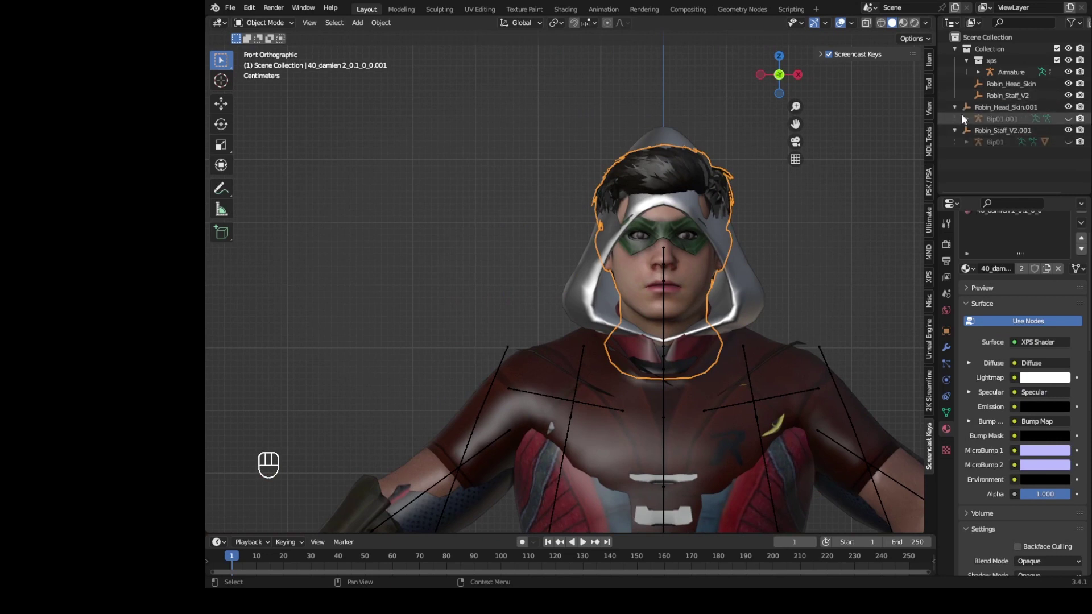
click(971, 124)
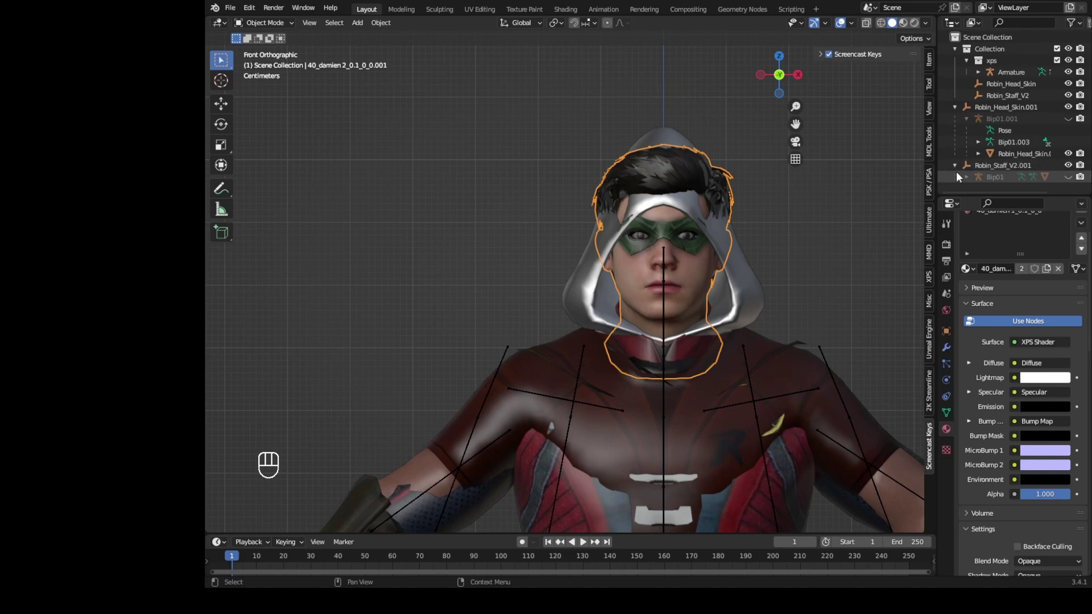
click(961, 182)
key(alt+h)
click(973, 181)
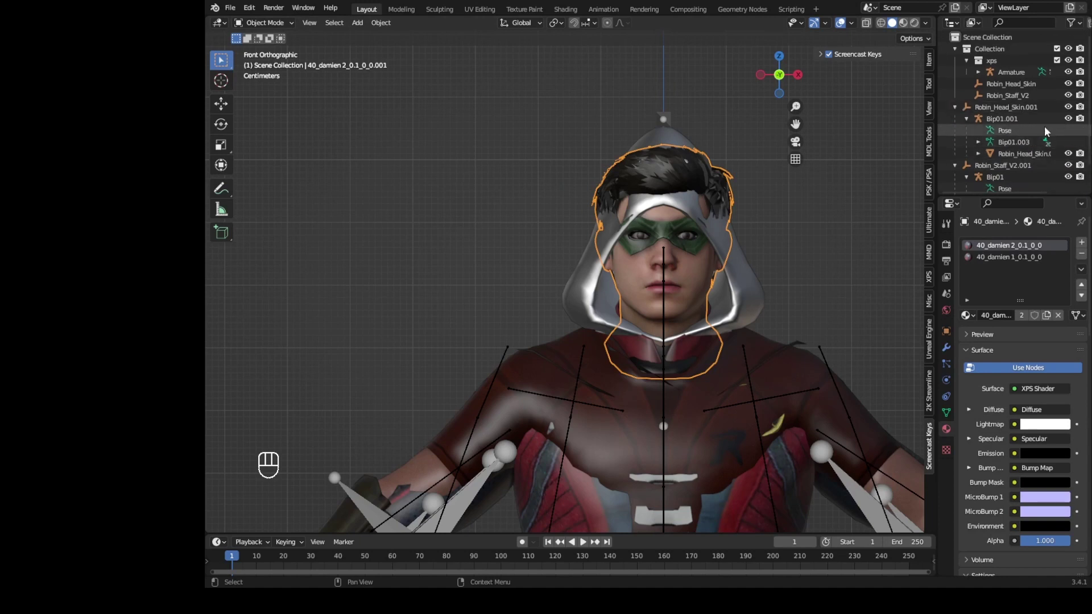
Step: Adjust the head's position, undoing a misplaced move along the way
key(g)
click(684, 282)
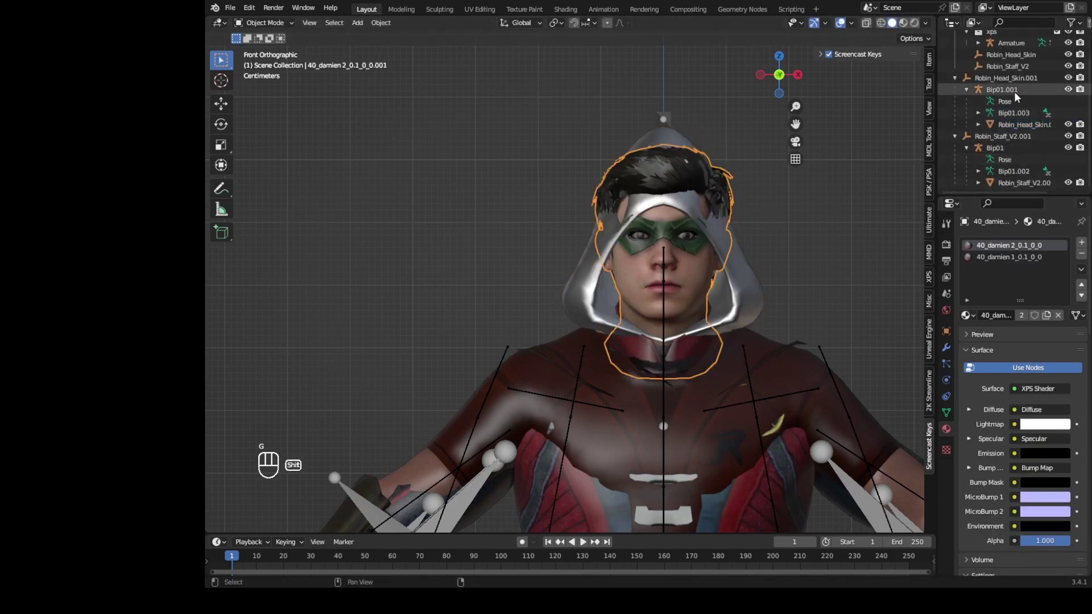
click(1019, 95)
key(ctrl+z)
click(1012, 94)
key(g)
drag(749, 247, 832, 162)
drag(363, 523, 1060, 120)
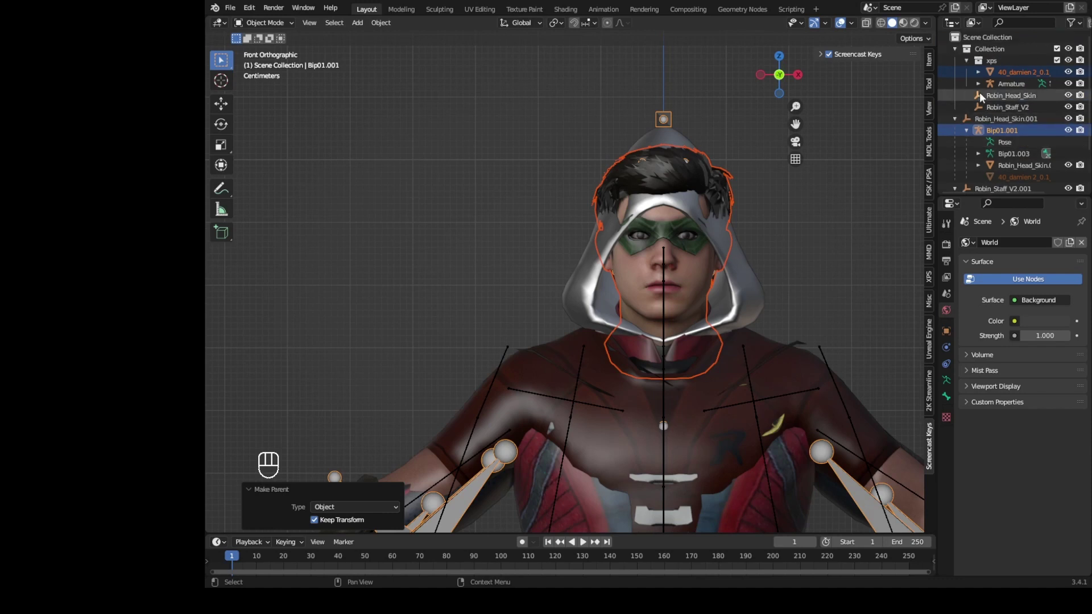
key(g)
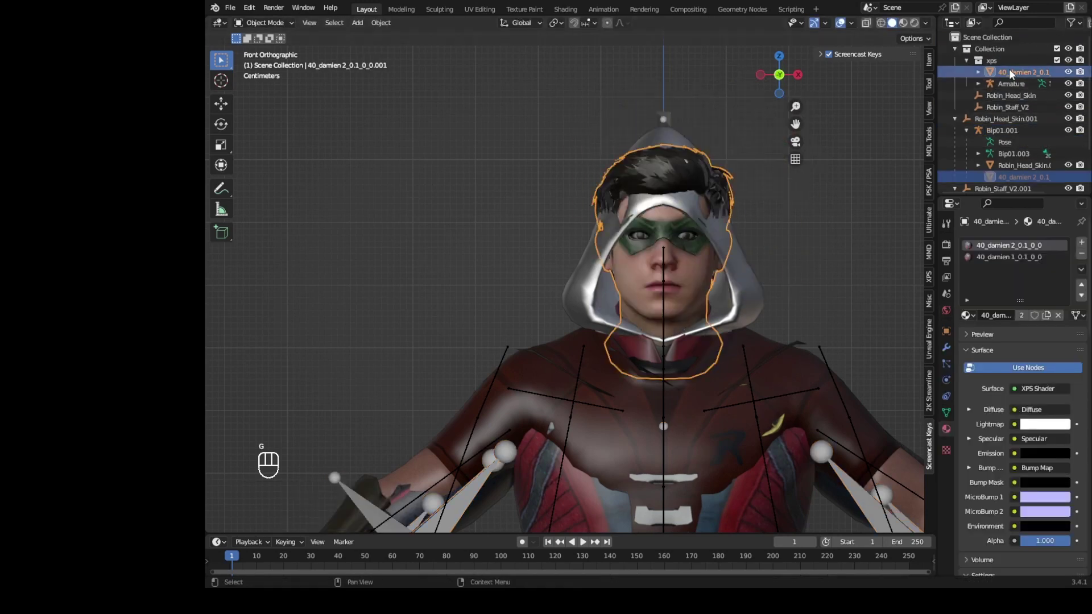
Step: Parent the 40_damien head mesh to Bip01.001, then select Robin_Head_Skin.002
click(1013, 82)
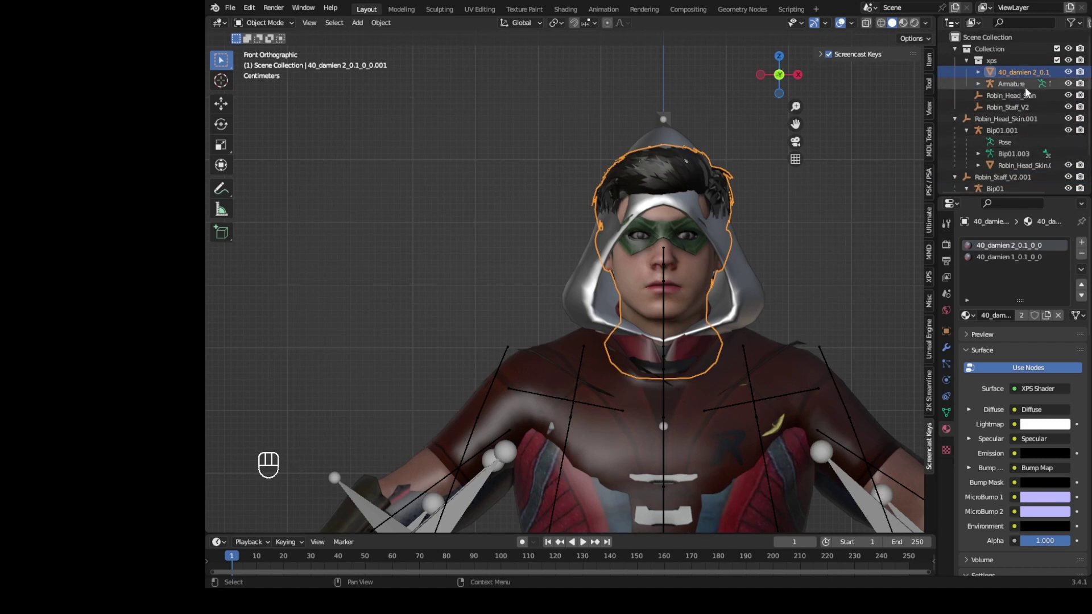
drag(1030, 87, 1013, 143)
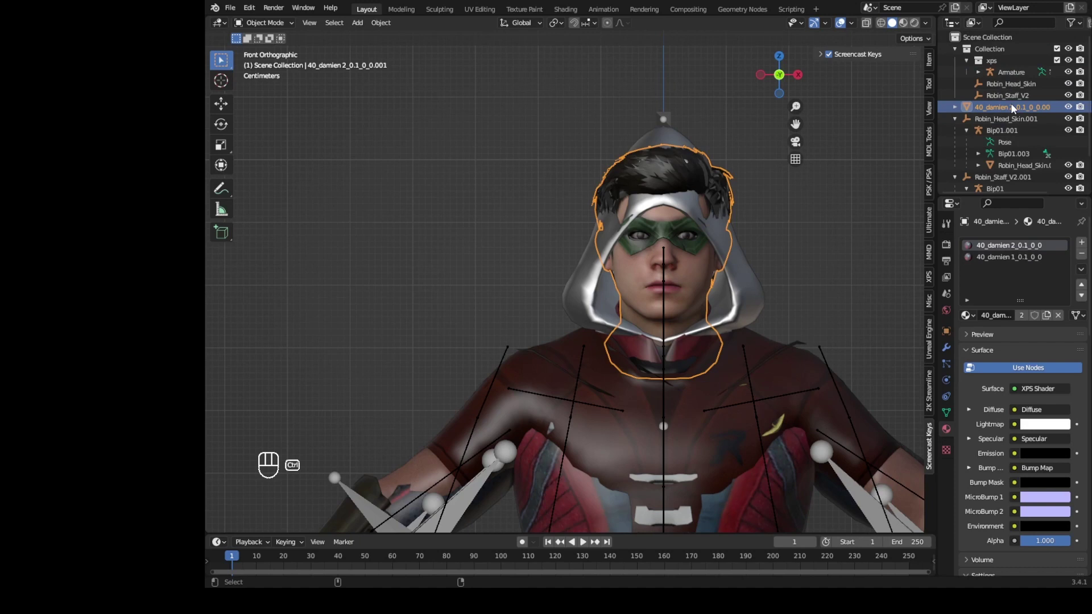
click(1015, 108)
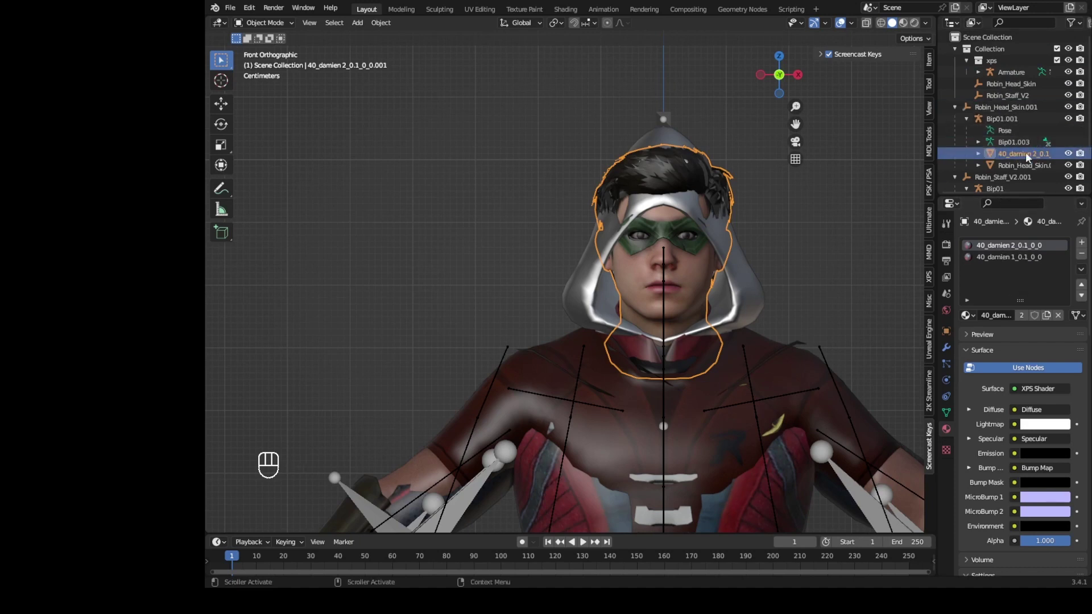
click(1039, 168)
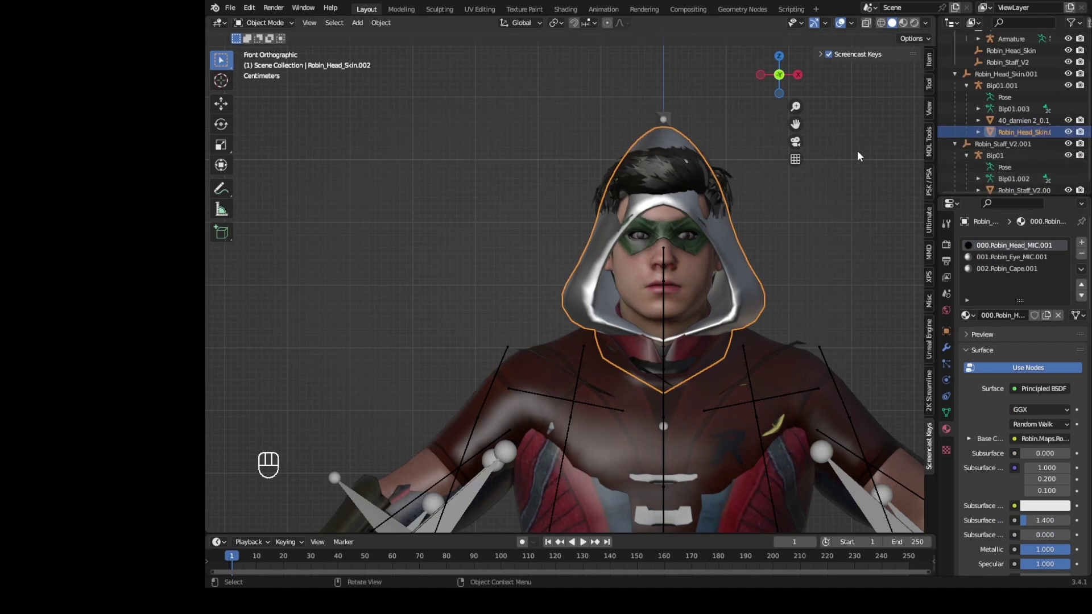
Step: Give Robin_Head_Skin.002 an Armature modifier targeting the Bip01.001 armature
key(Delete)
click(1026, 128)
click(951, 352)
drag(1013, 246, 988, 278)
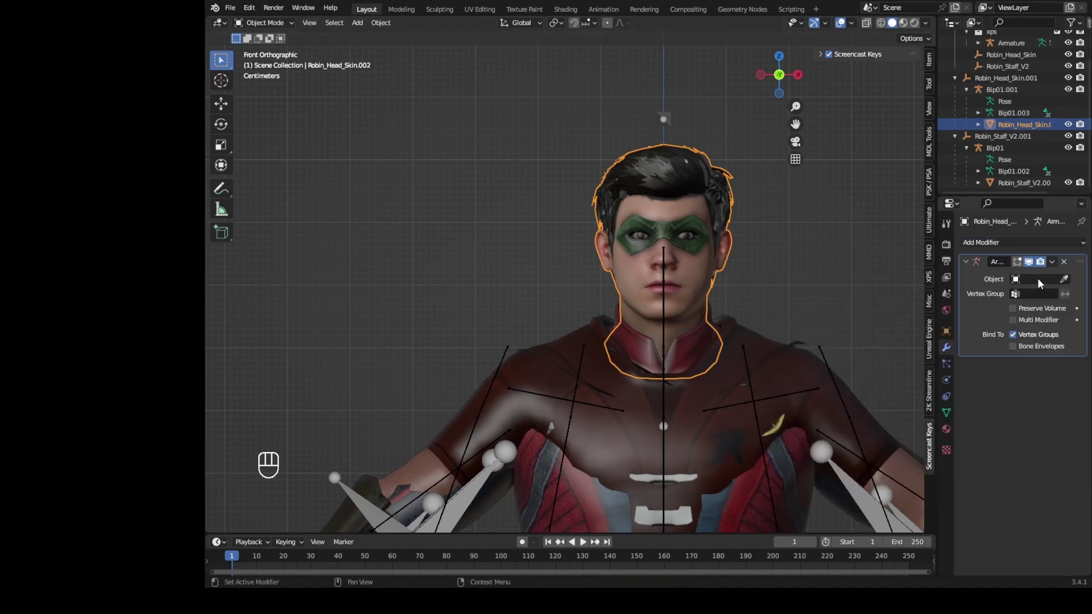
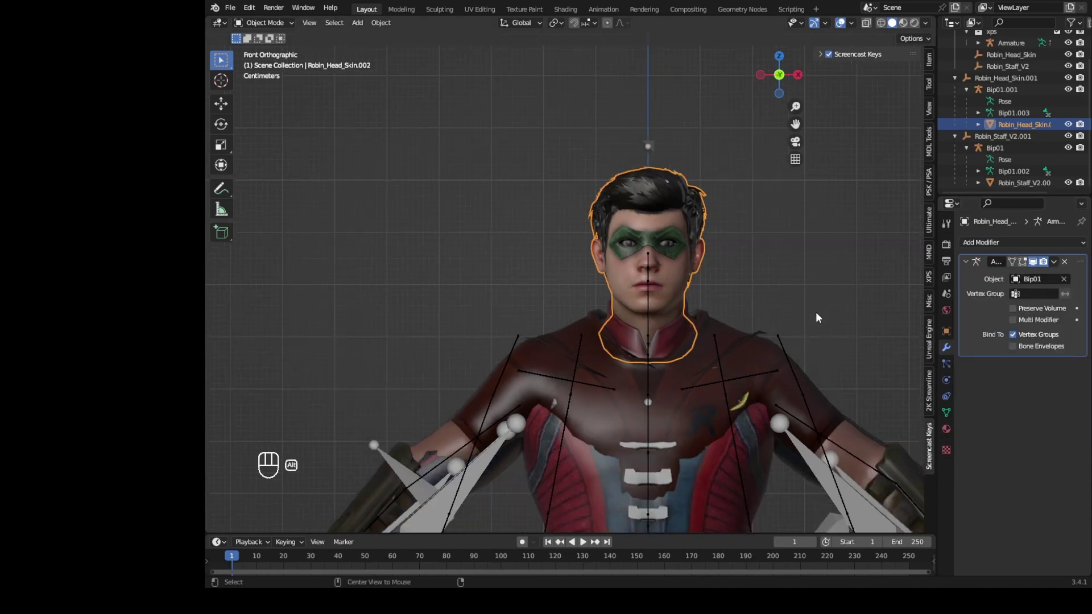
key(alt+h)
key(alt+h)
key(g)
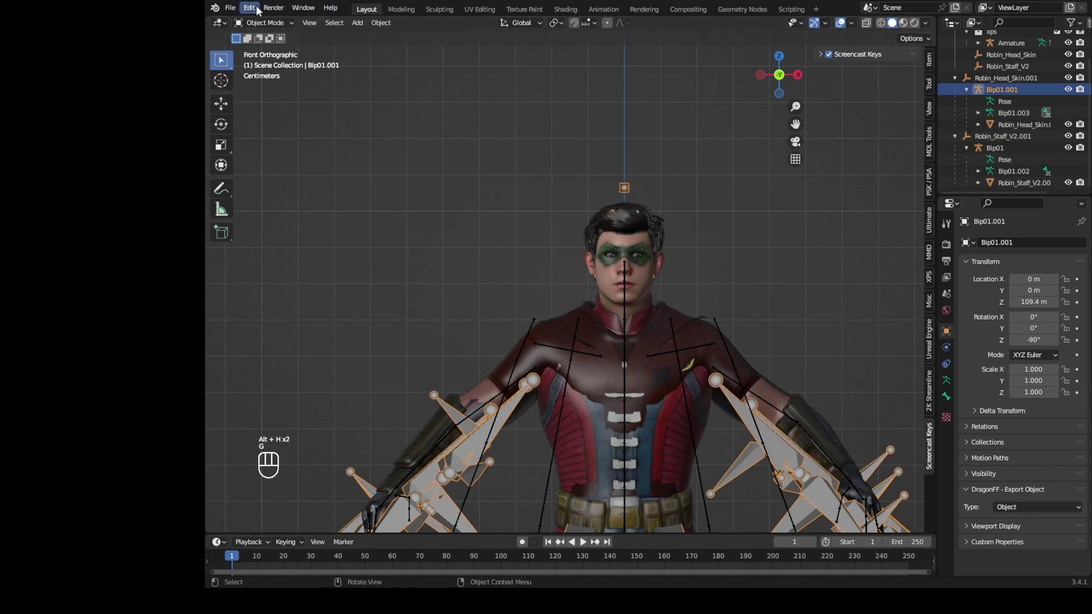
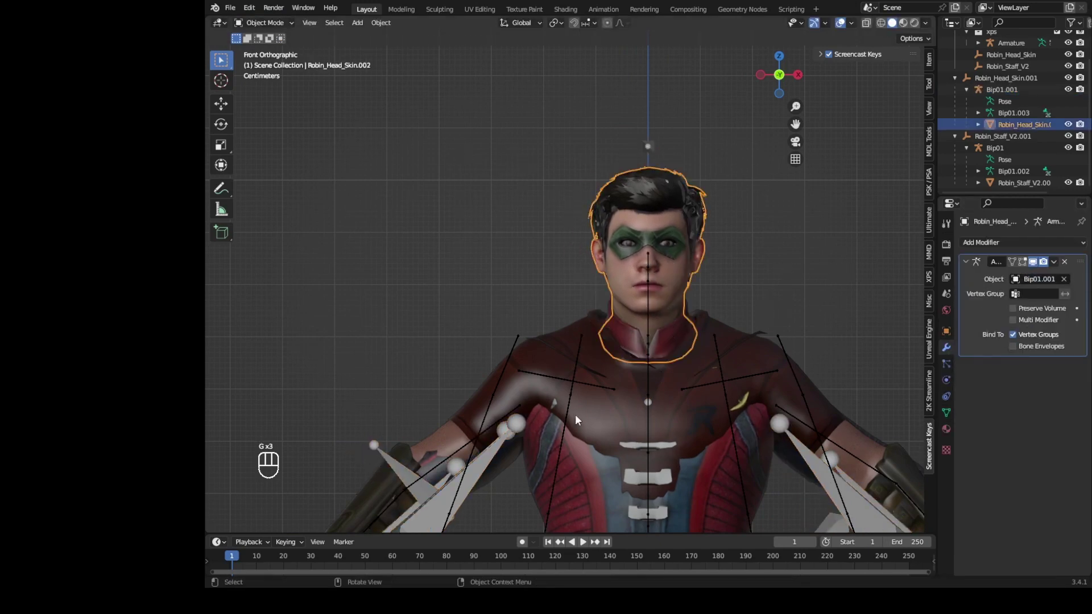
Step: Test-rotate a head bone of Bip01.001 in Pose Mode to confirm the head deforms, then cancel
click(476, 478)
key(g)
drag(250, 36, 281, 62)
key(a)
key(g)
drag(718, 125, 583, 301)
key(r)
key(r)
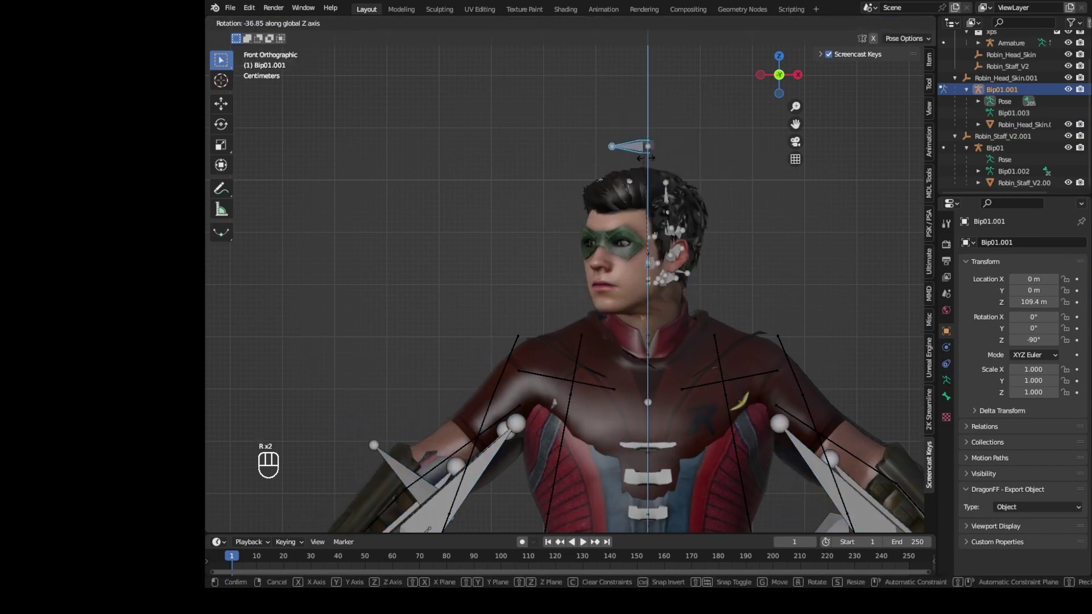
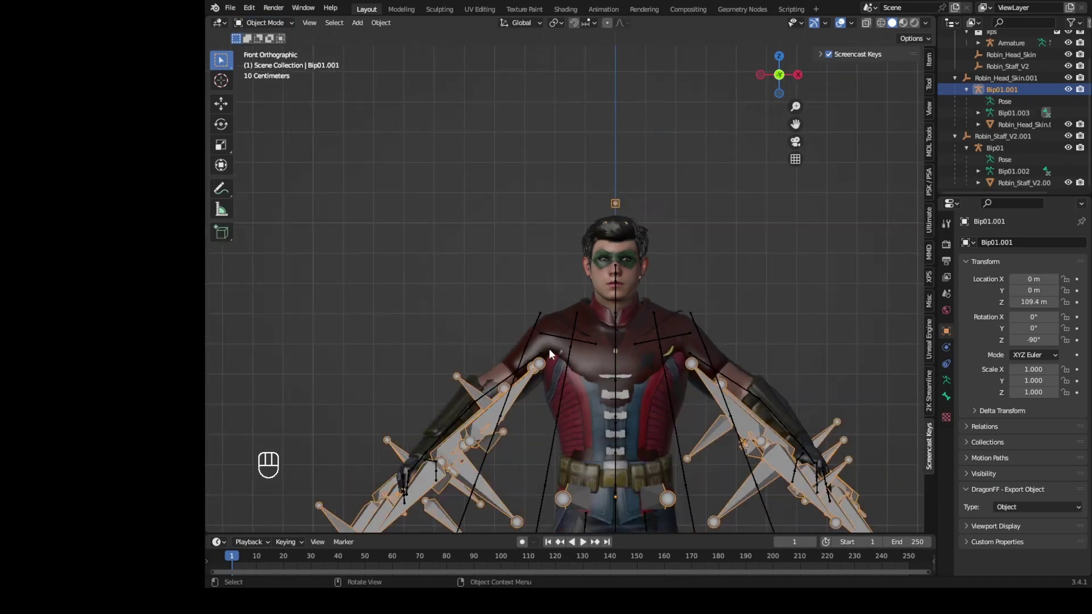
Step: Move the dark red body mesh aside to the left of the rigged model in Edit Mode
middle_click(566, 351)
click(620, 203)
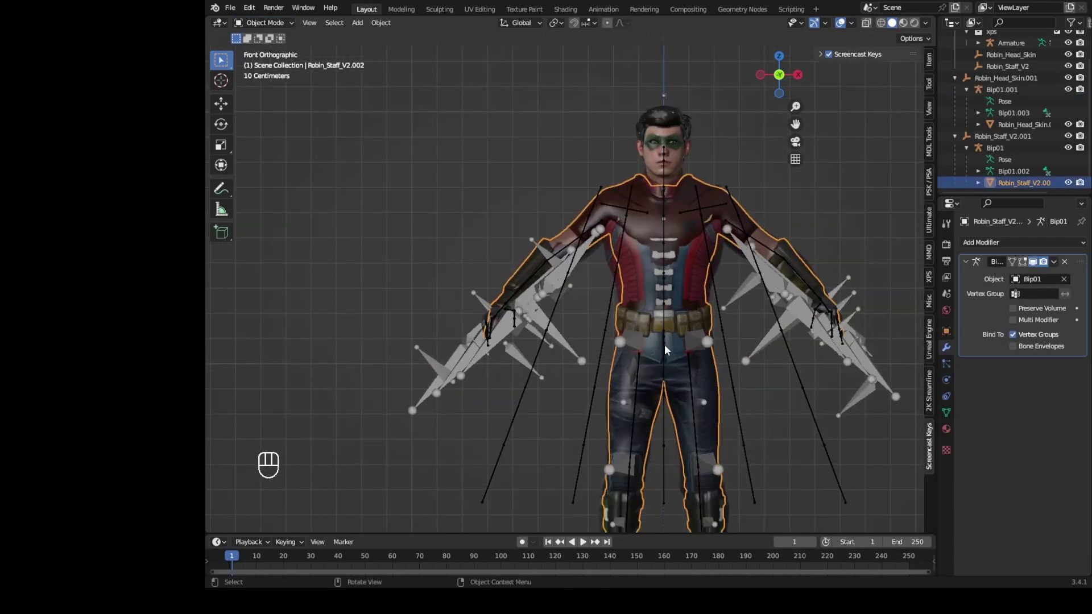
key(Tab)
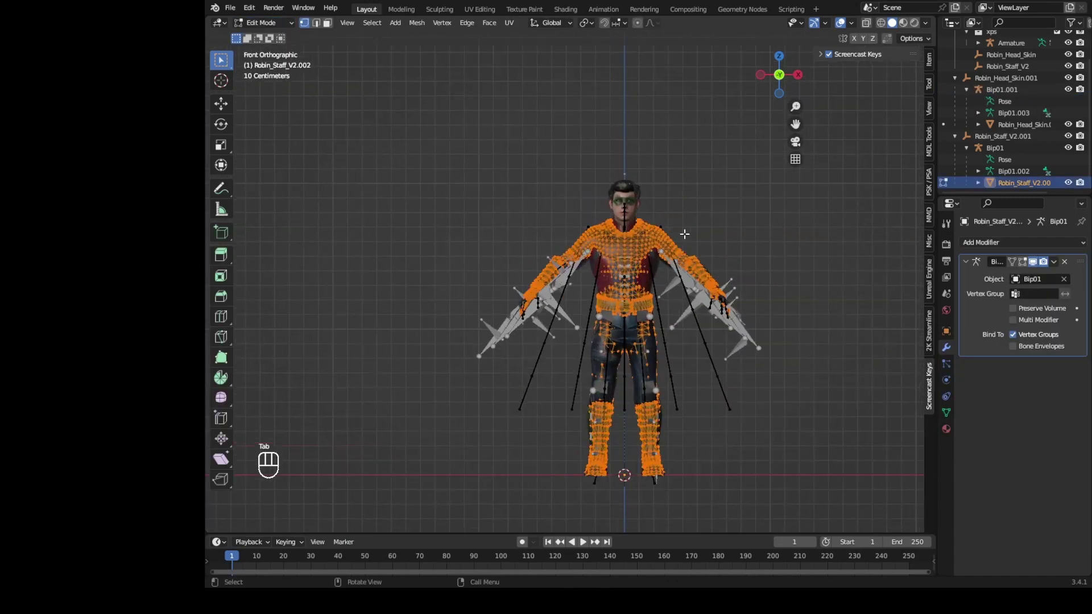
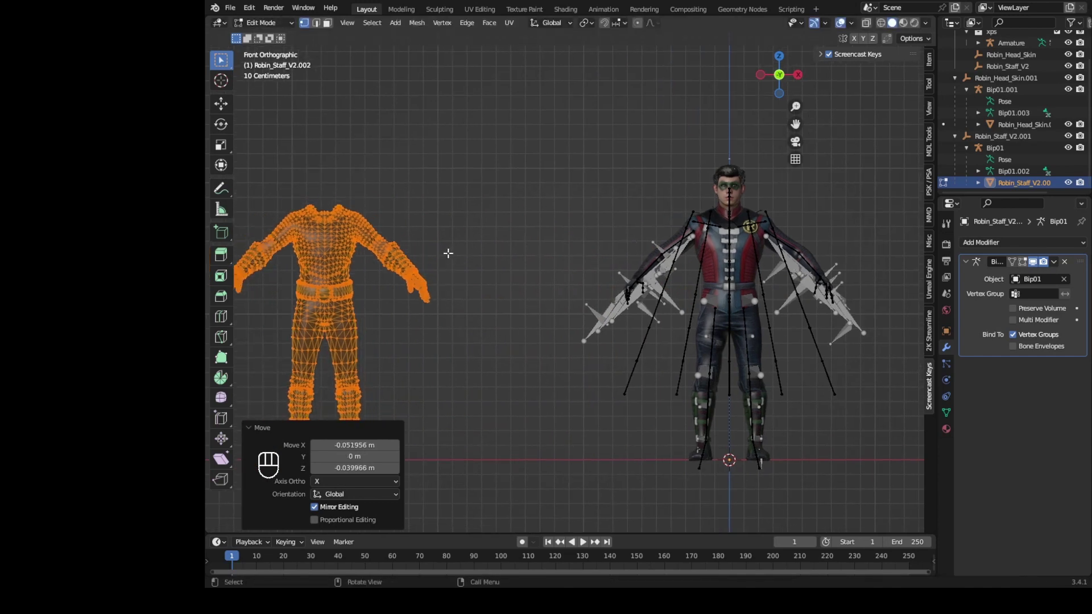
key(Tab)
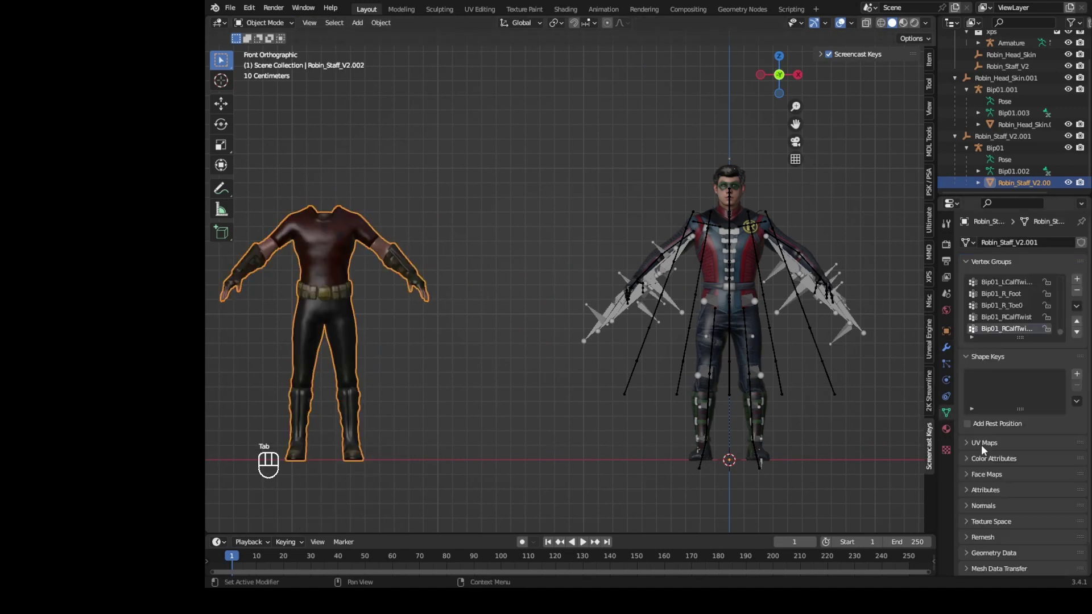
Step: Inspect the body mesh's vertex groups and UV maps in Object Data Properties
click(986, 450)
click(996, 477)
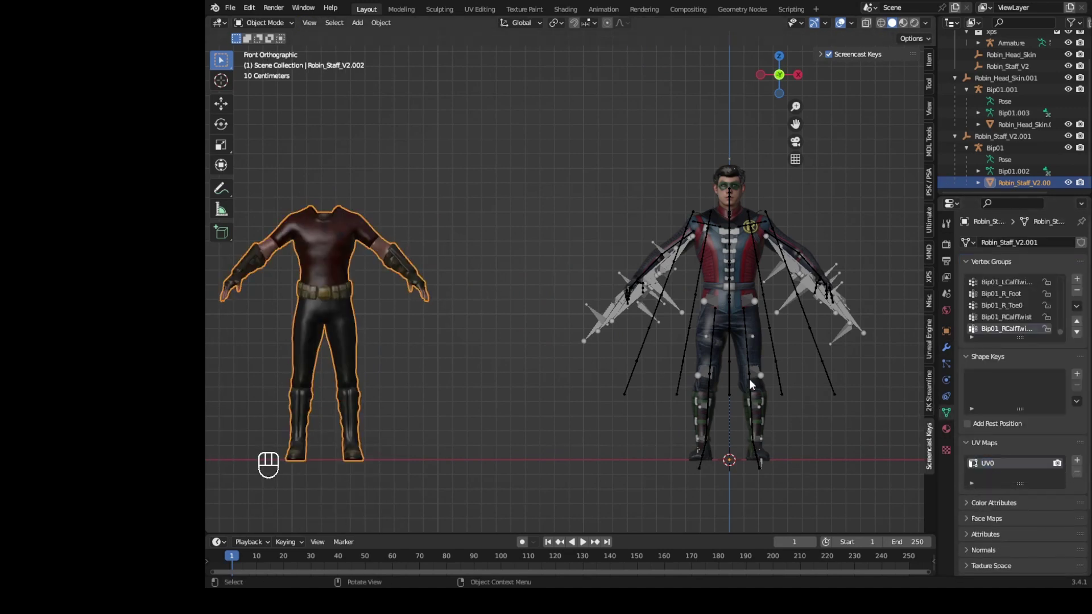
click(1004, 465)
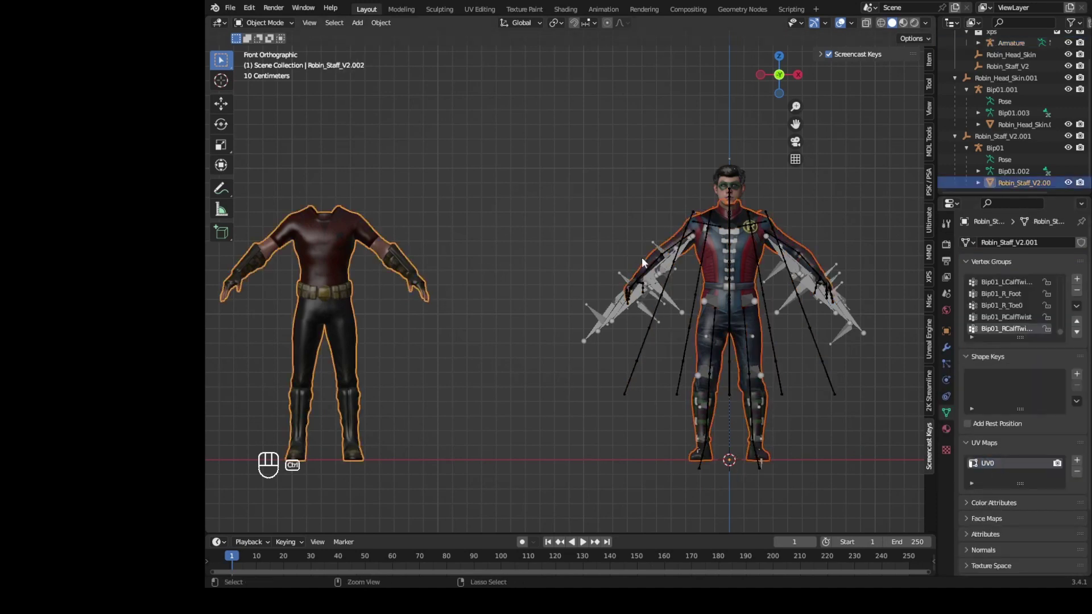
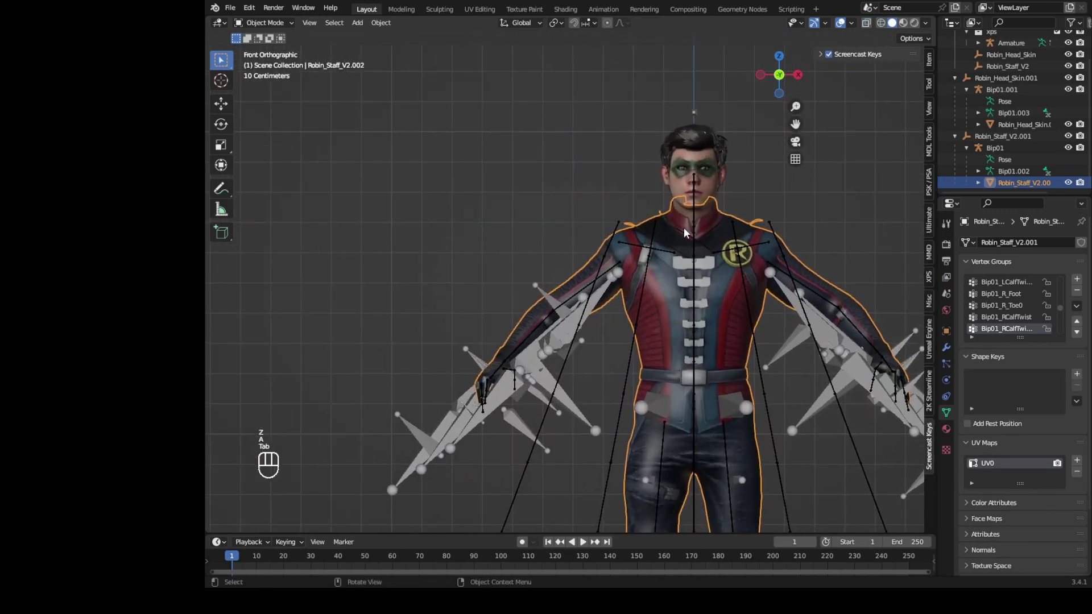
Step: Pose the Bip01 body armature and start rotating an upper-arm bone to test the arm bend
key(g)
key(Delete)
key(g)
click(580, 423)
key(g)
drag(274, 29, 287, 69)
click(615, 294)
key(r)
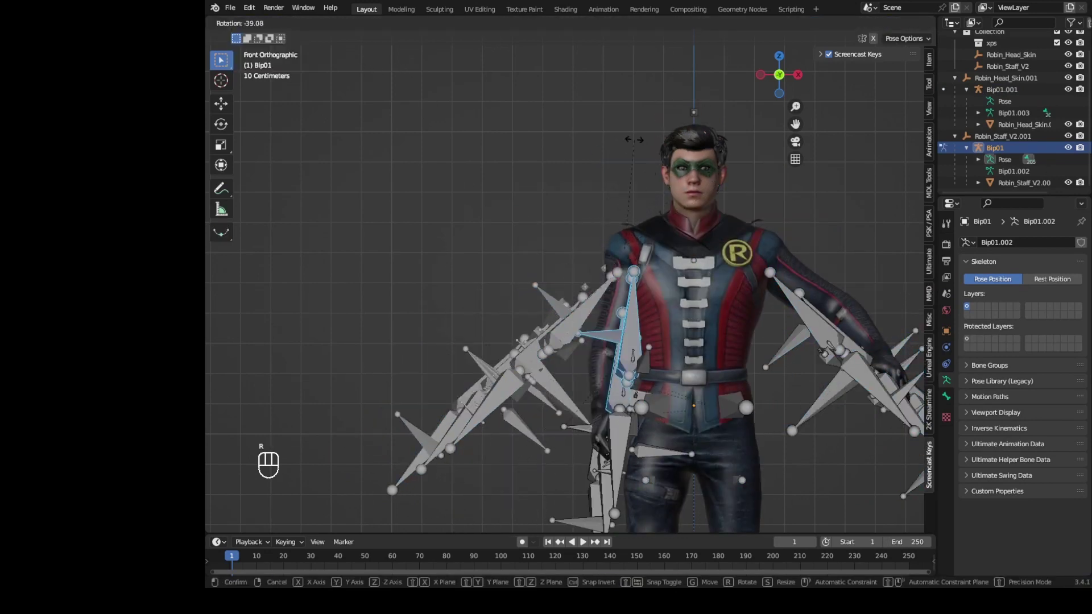
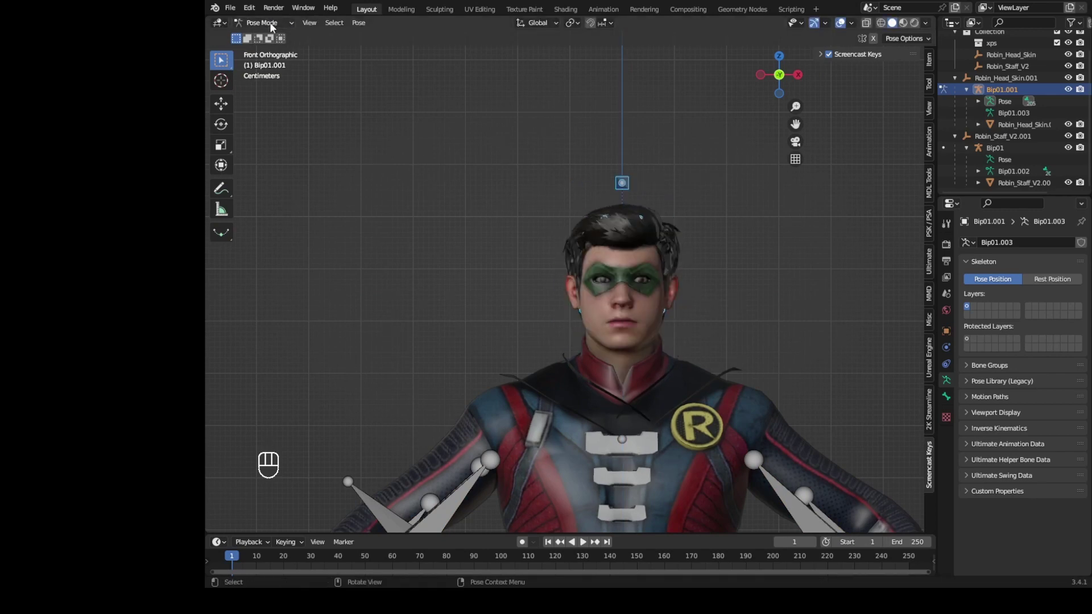
Step: Assign all head faces to one material and remove the head's unused material slot
drag(268, 32, 287, 45)
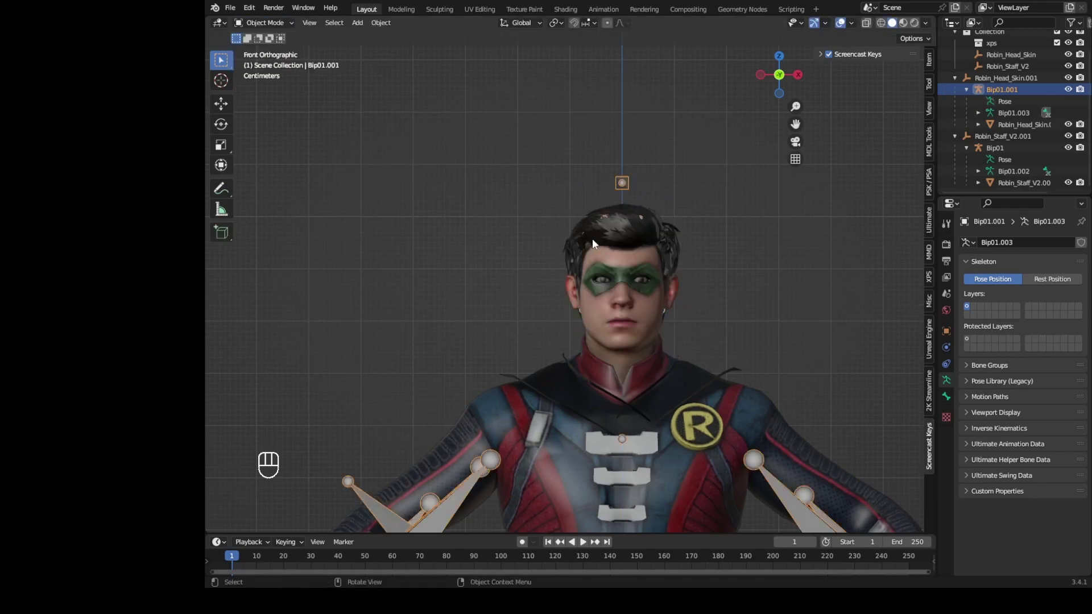
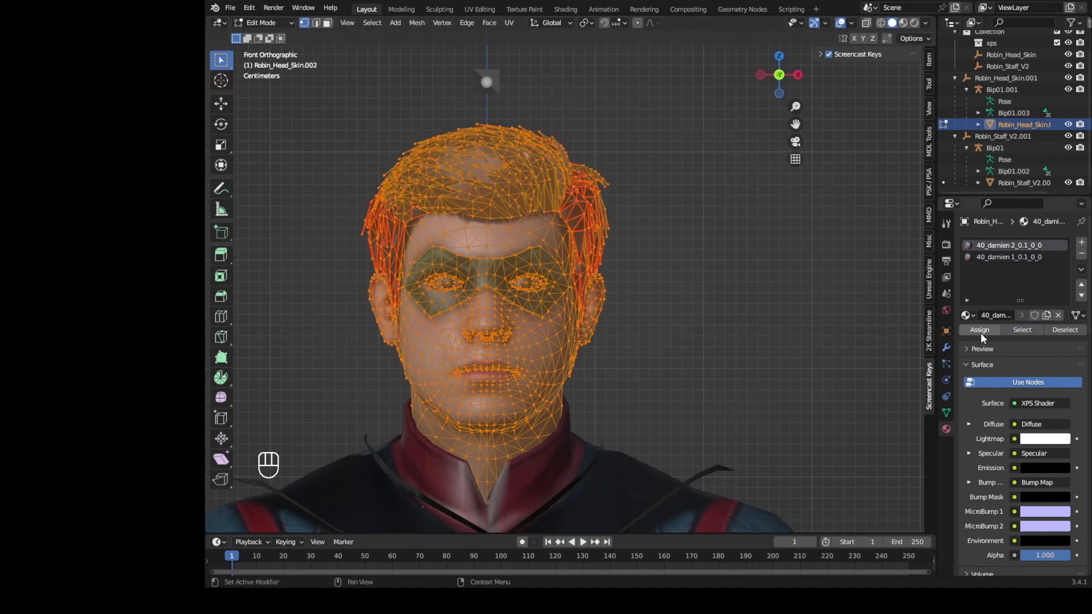
click(984, 329)
key(Tab)
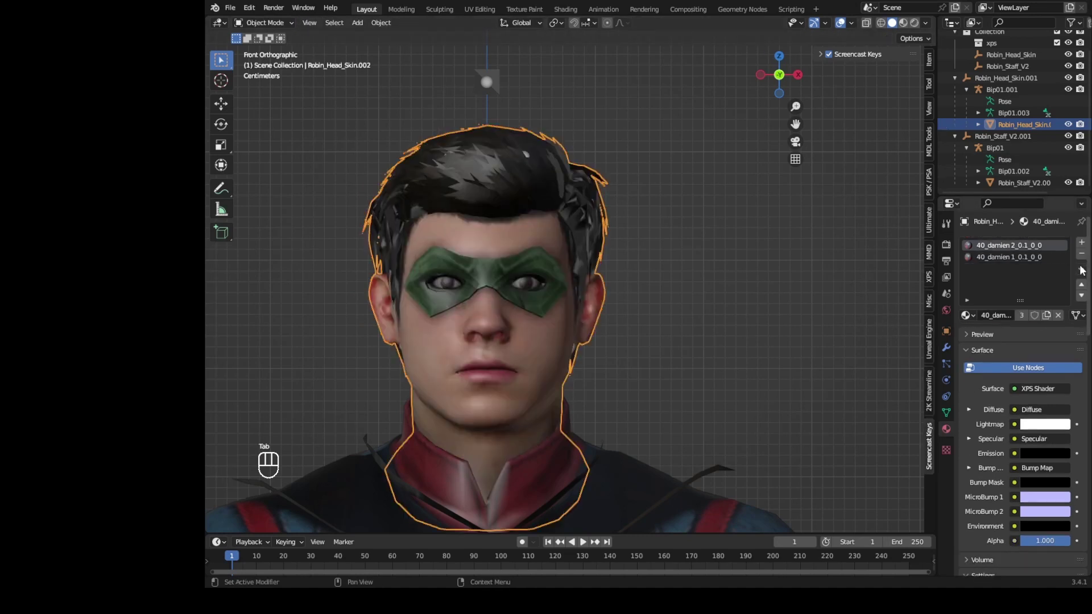
drag(1085, 272, 1062, 323)
click(657, 420)
click(591, 390)
Step: Reassign every body face, including the damien 2 torso faces, to 000.Robin_Body_MIC.001
key(Tab)
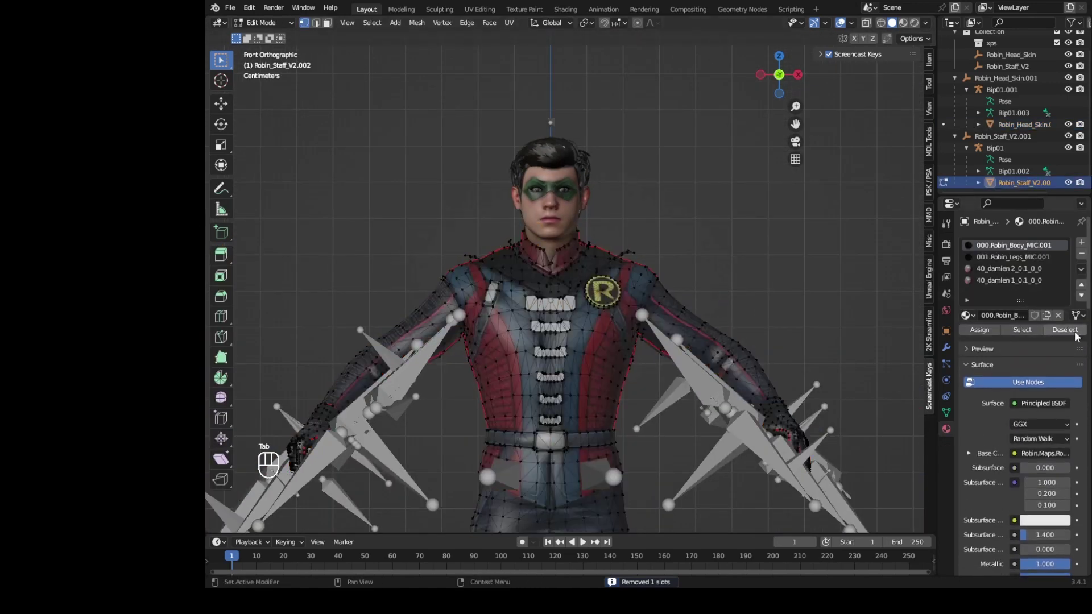
click(1030, 331)
drag(1048, 270, 1012, 334)
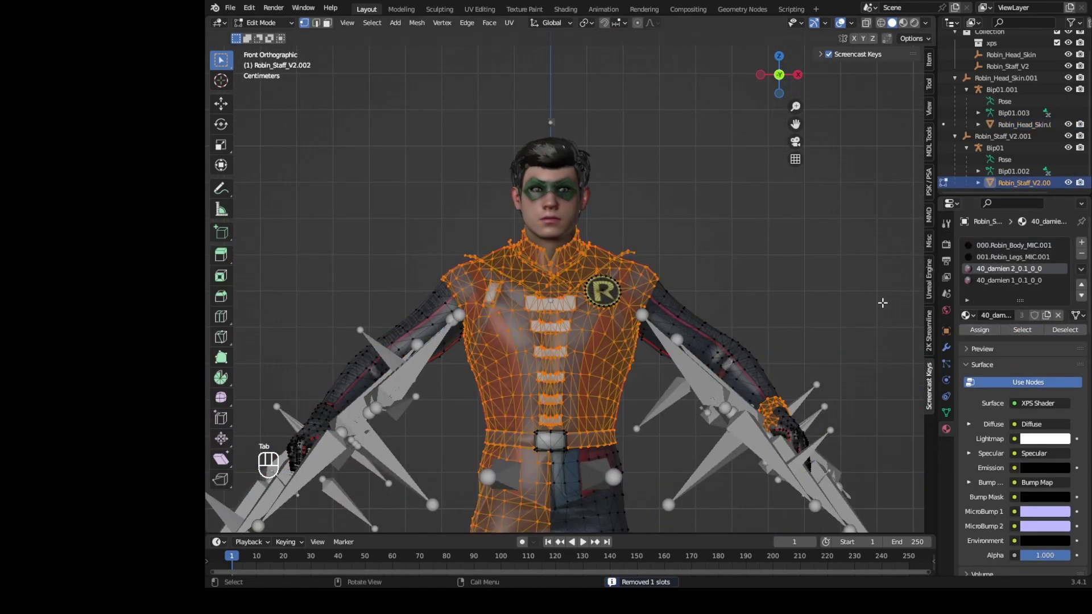
key(g)
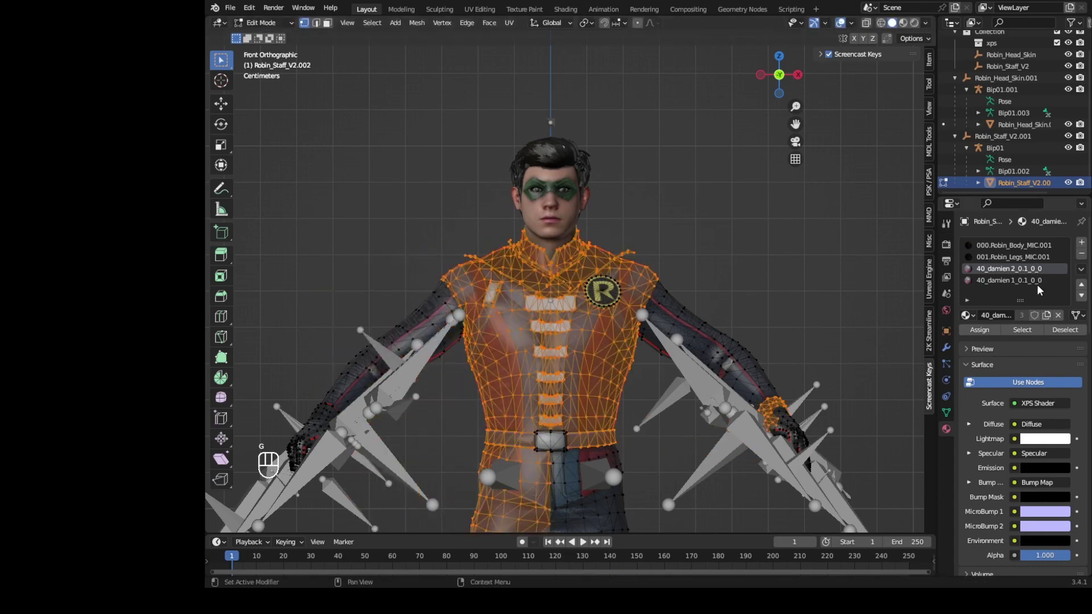
click(1043, 336)
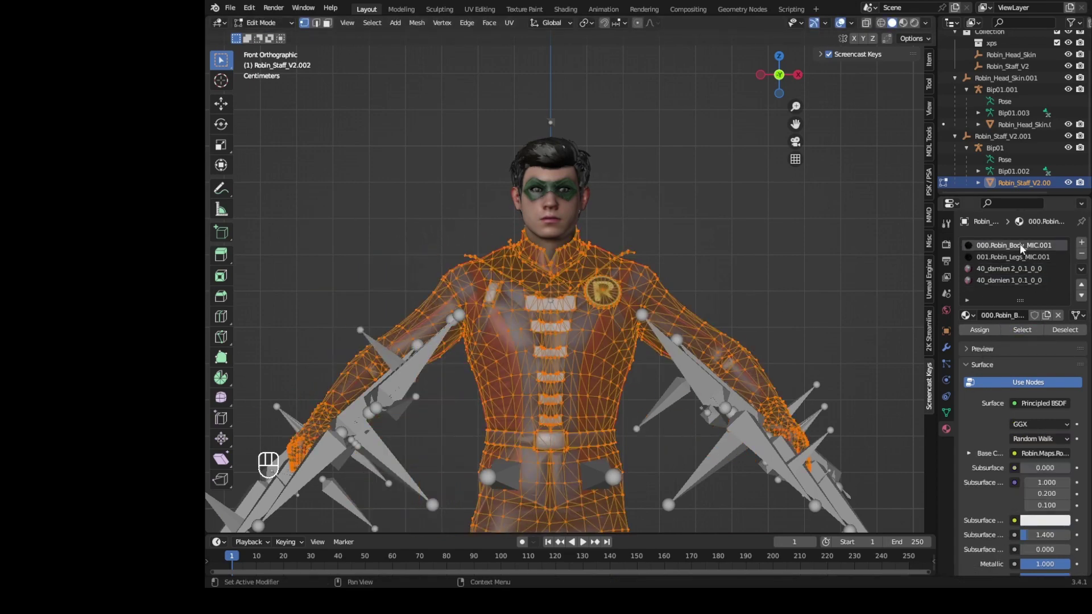
key(Tab)
key(Tab)
click(1078, 276)
Step: Remove the body's now-unused material slots, leaving only Robin_Body_MIC.001
drag(1083, 276, 980, 332)
key(Tab)
drag(1083, 272, 1047, 322)
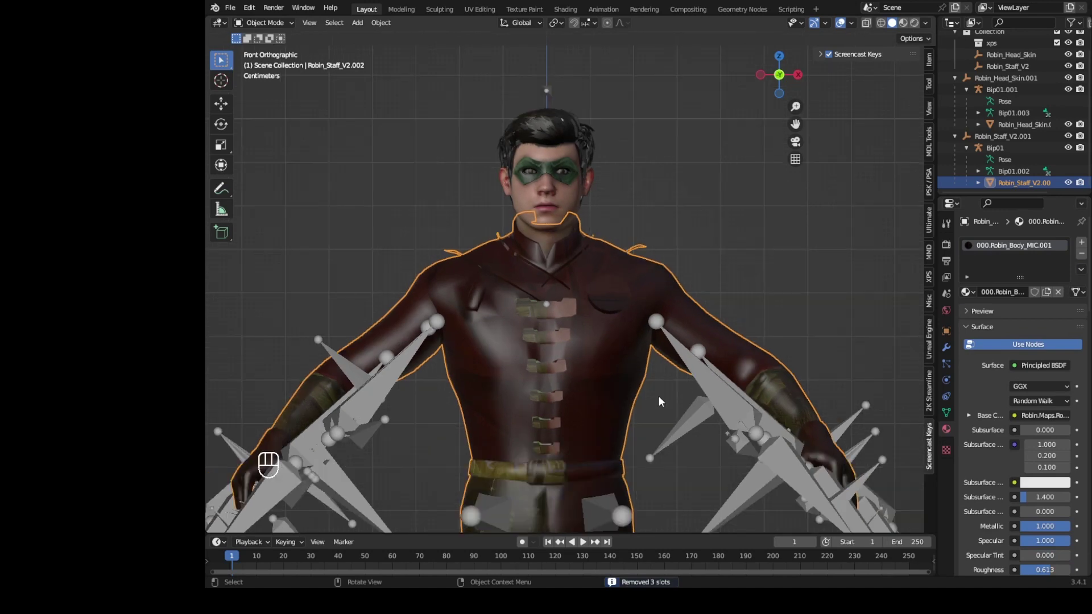
Step: Hide the Bip01.001 and Bip01 armatures in the Outliner so only the meshes show
key(g)
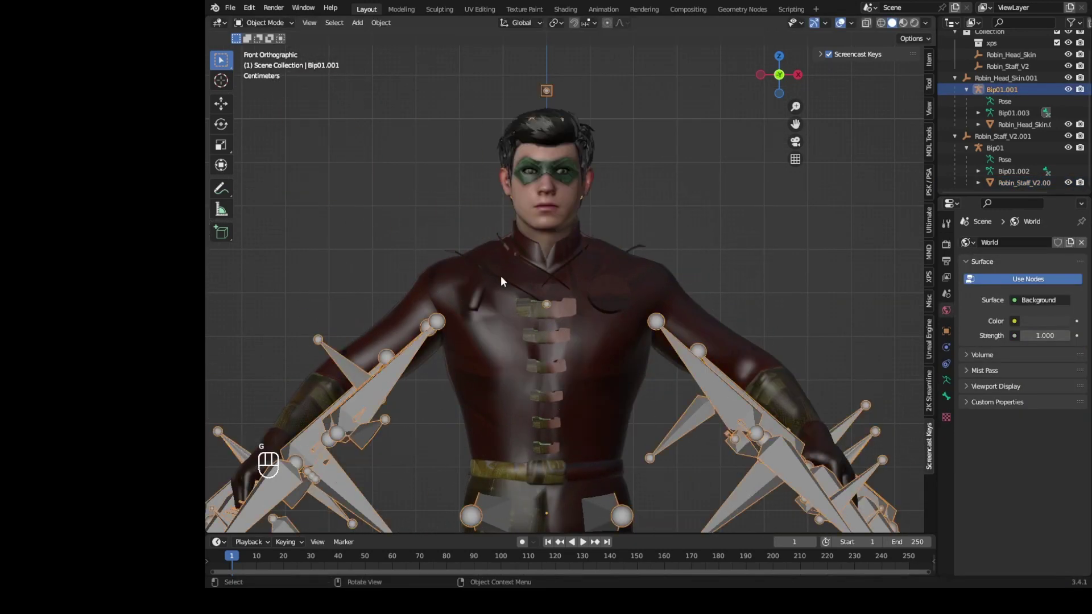
drag(742, 394, 777, 330)
click(680, 319)
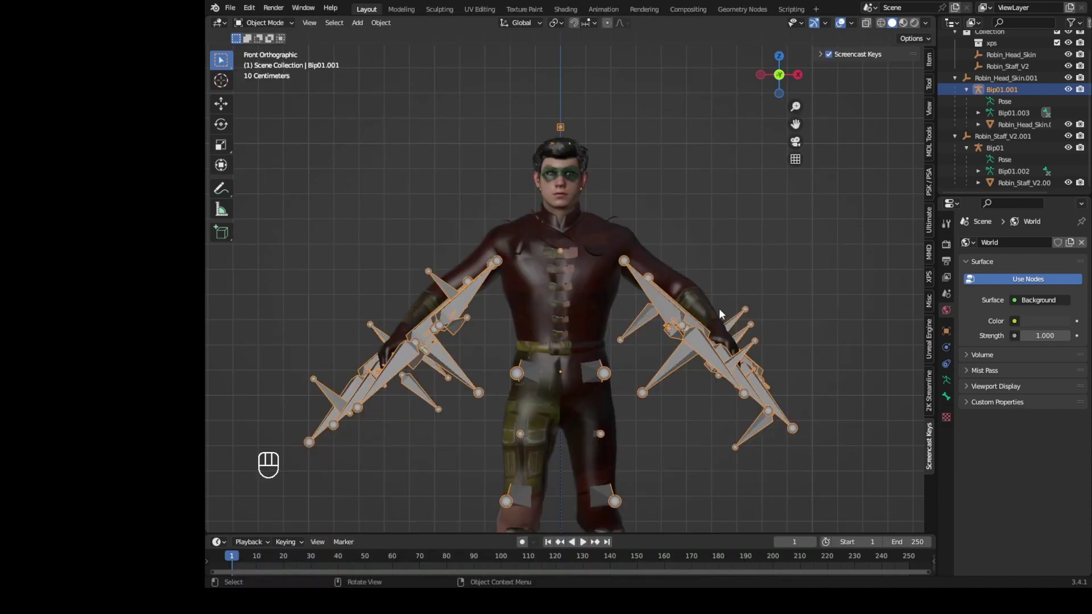
click(702, 314)
key(h)
click(709, 320)
key(h)
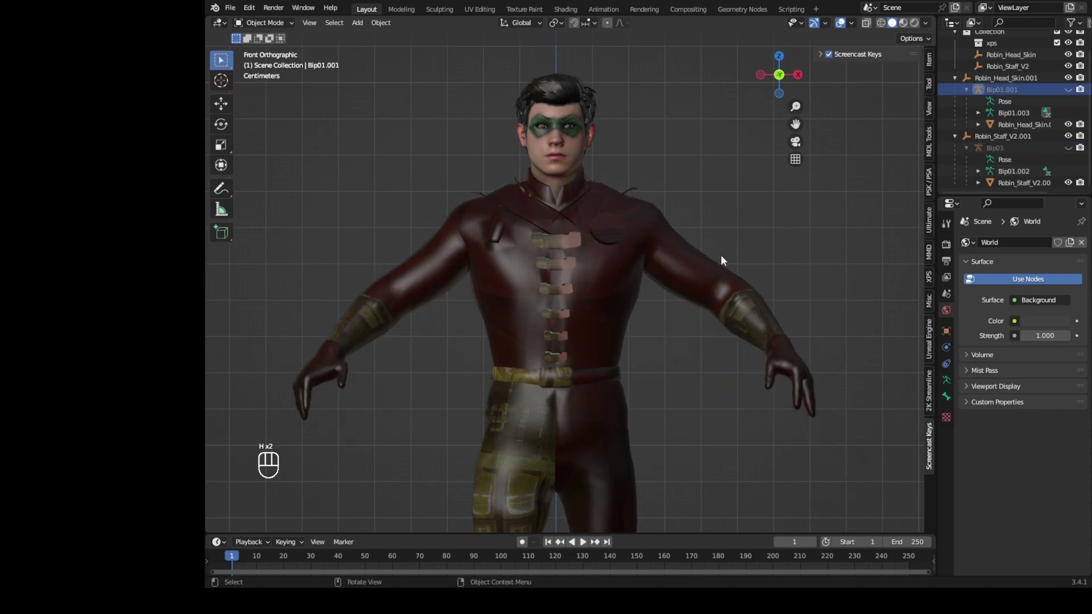